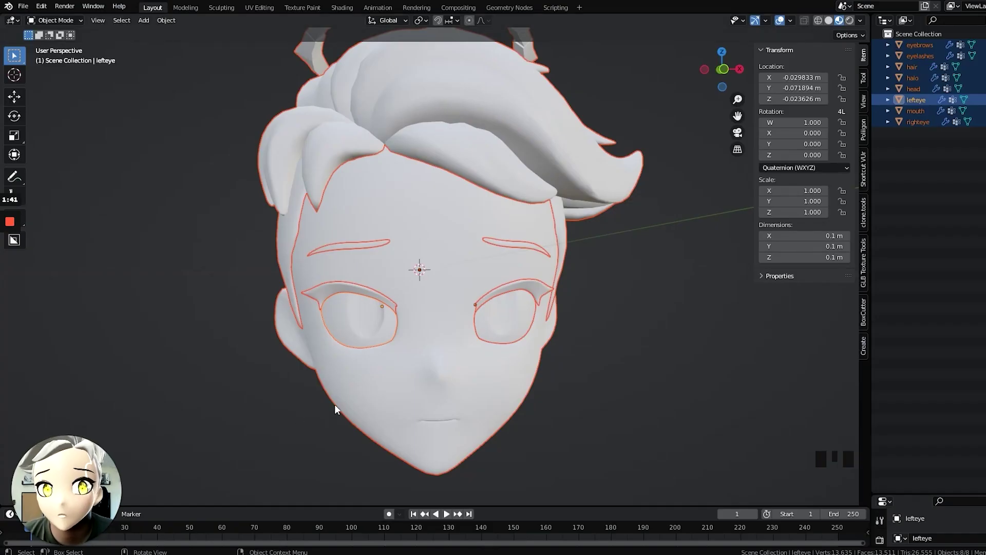
Deselect all parts of the finished head before starting a fresh scene.
scroll("down", 3)
left_click(615, 332)
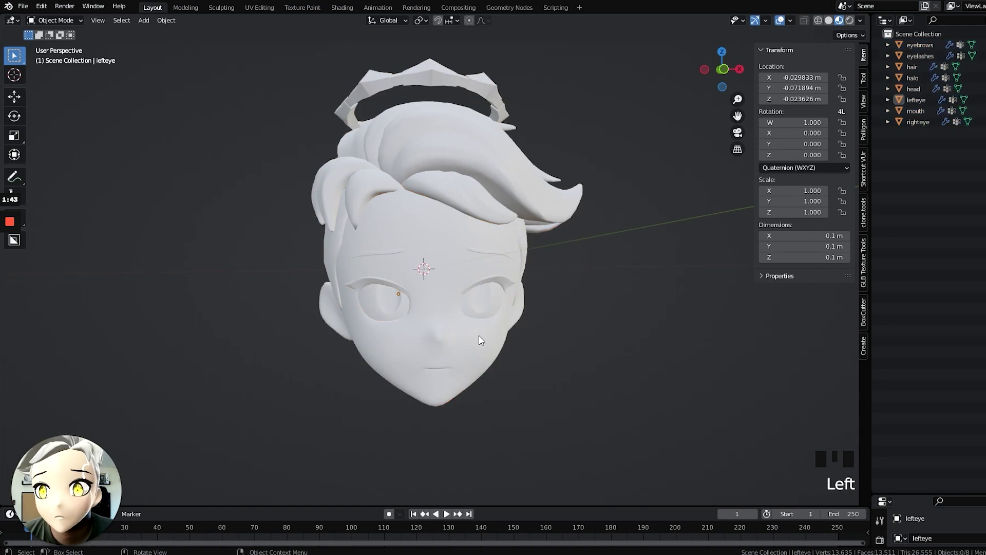
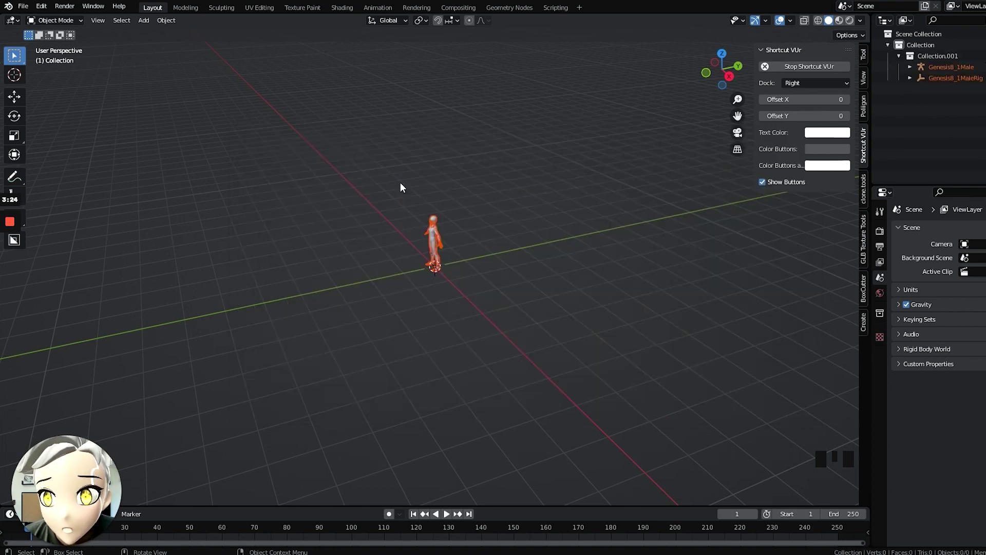
Zoom and pan to frame the appended male body and rig up close, then begin another Append.
scroll("up", 3)
left_click_drag(435, 162, 389, 177)
scroll("up", 3)
left_click_drag(444, 140, 429, 96)
scroll("up", 3)
left_click_drag(487, 104, 59, 74)
left_click_drag(29, 8, 410, 154)
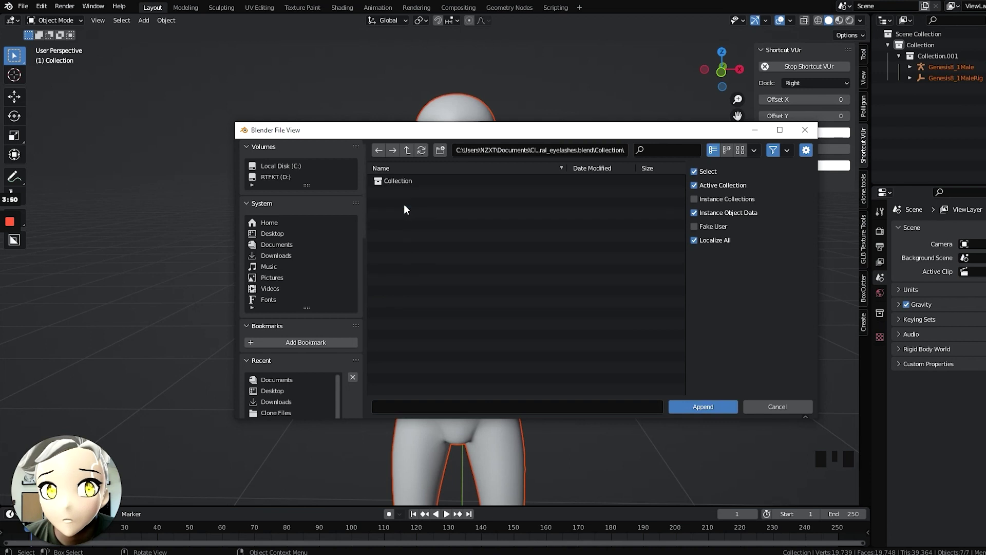
Append the eyelashes, angel halo, face detail and stylish hair Collections via File > Append.
left_click_drag(21, 8, 410, 155)
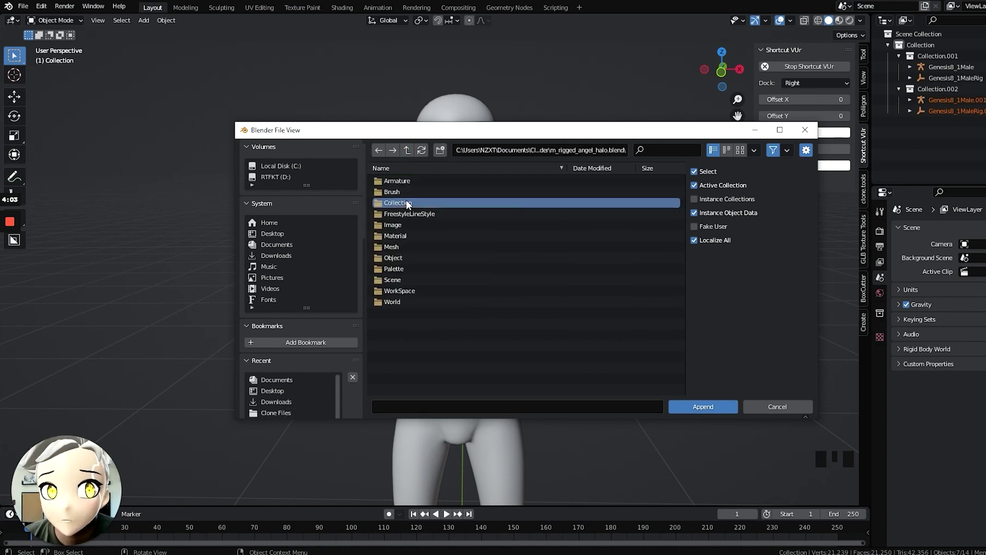
left_click_drag(29, 7, 409, 153)
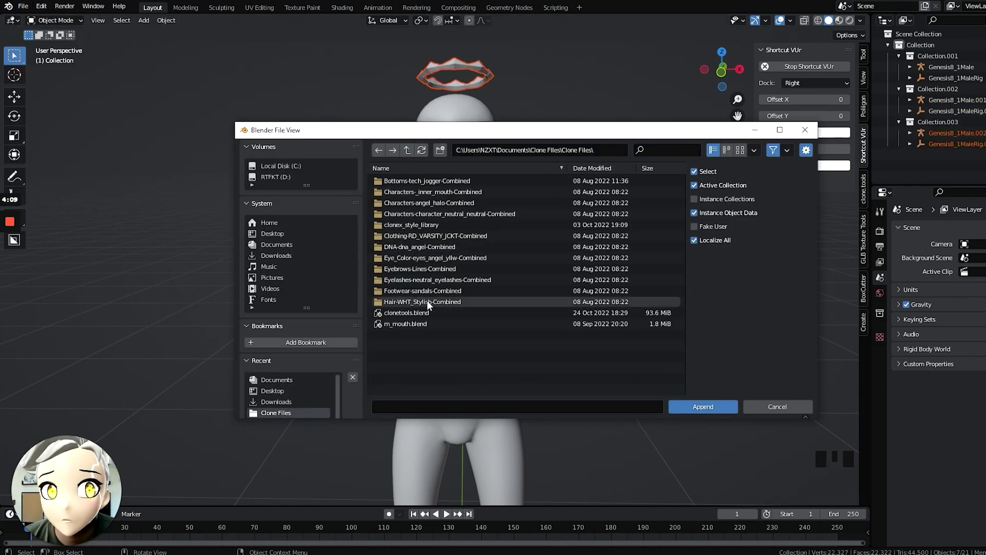
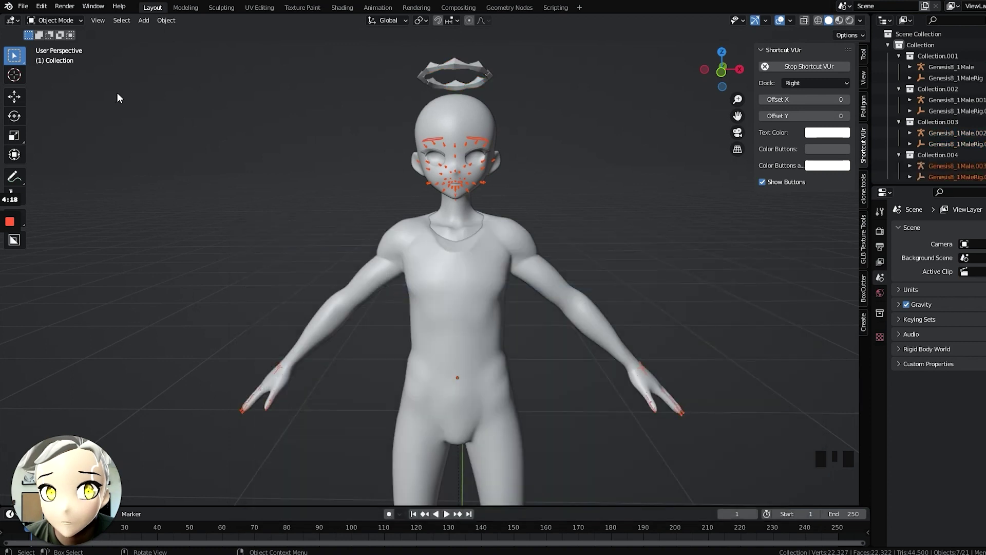
left_click_drag(30, 9, 411, 147)
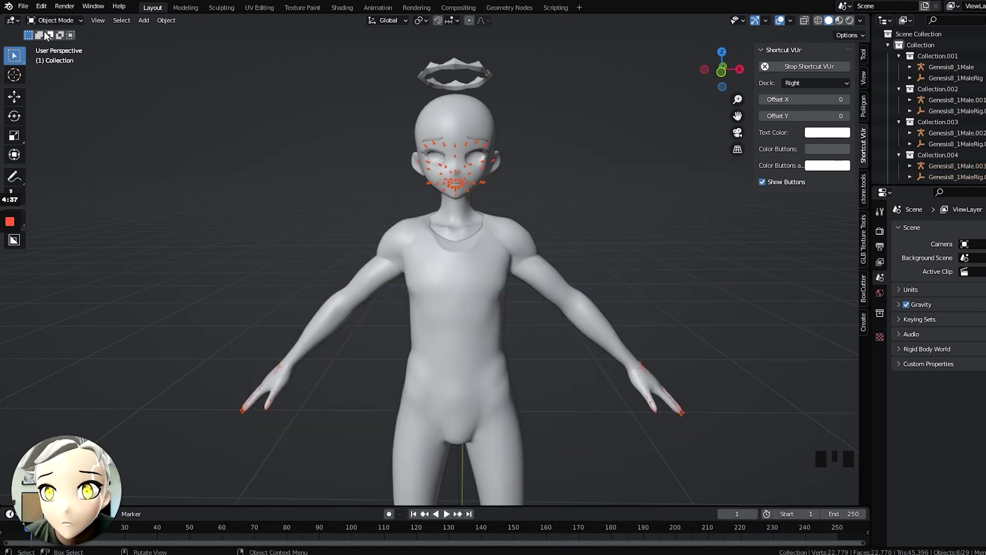
left_click_drag(27, 3, 408, 153)
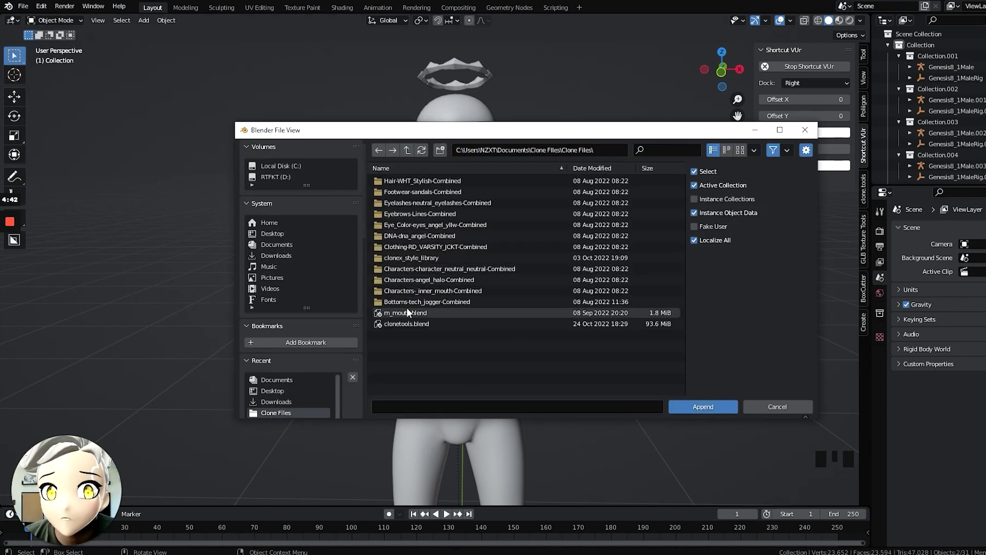
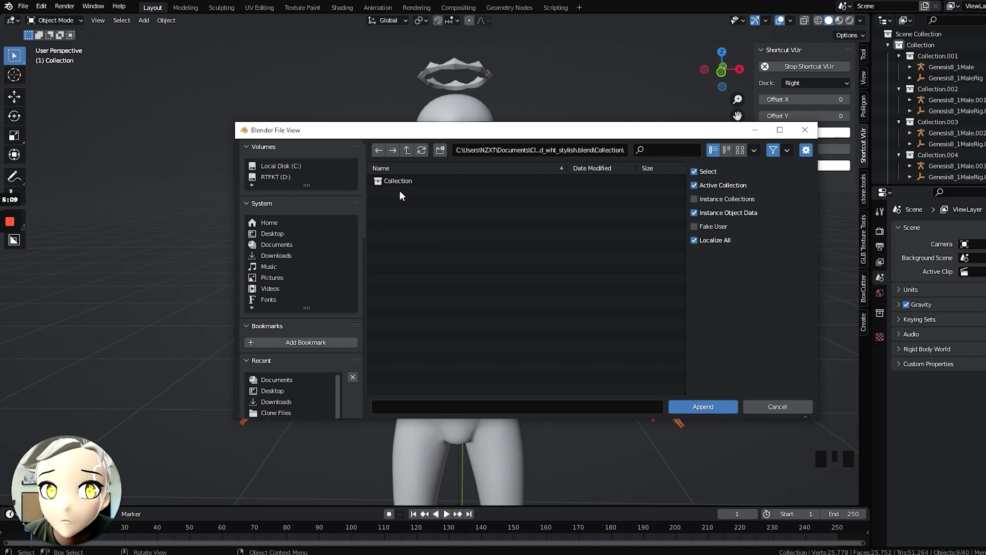
left_click(572, 196)
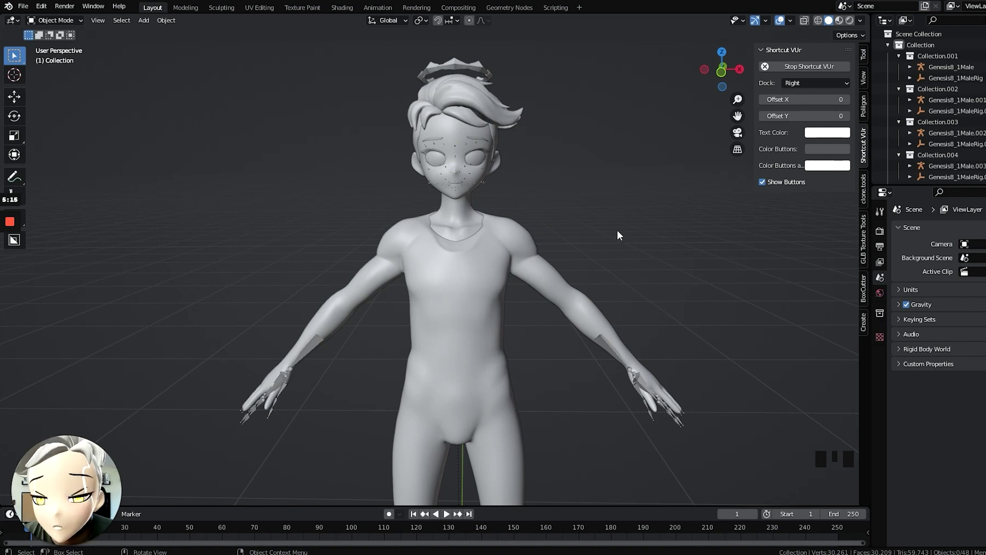
Switch to Material Preview shading, append one more asset collection and select every object.
key("z")
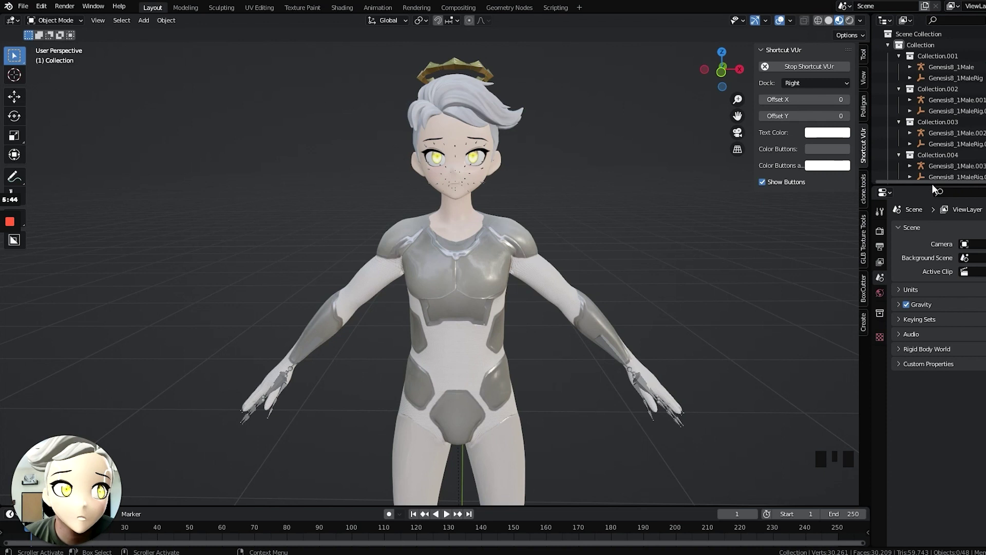
left_click_drag(906, 177, 960, 239)
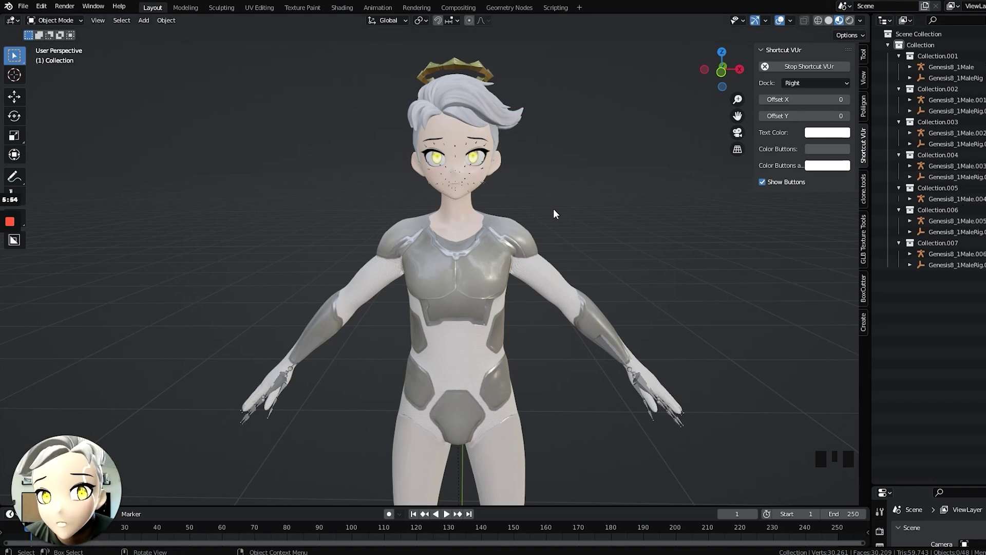
left_click(598, 197)
key("a")
Dissolve the top-level and every nested asset collection so all objects sit directly under the scene collection.
left_click_drag(418, 247, 474, 328)
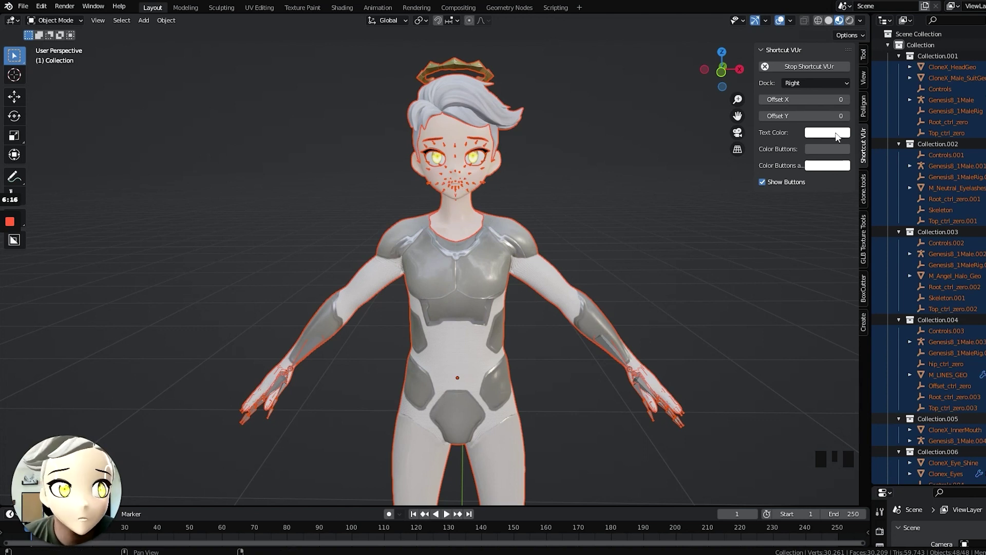
left_click(924, 47)
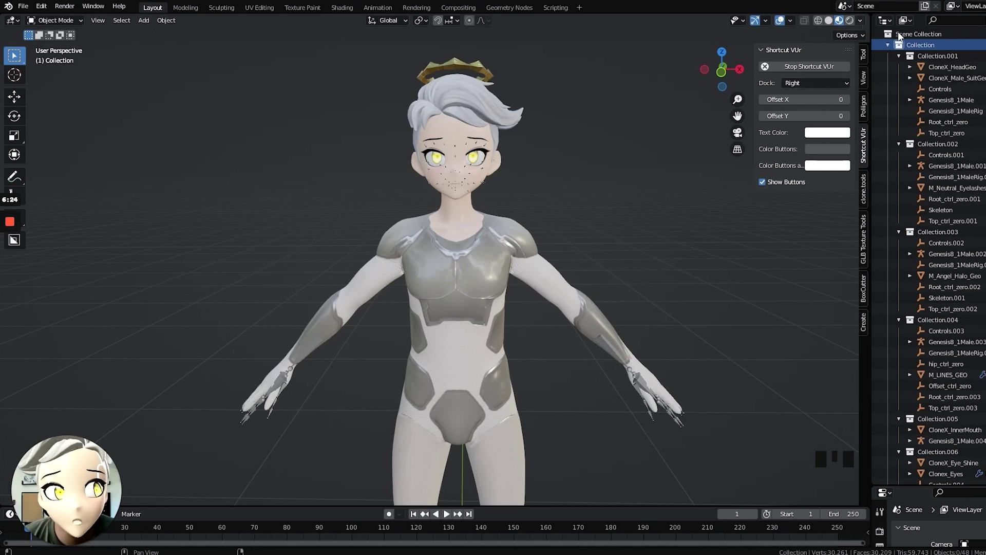
left_click(932, 44)
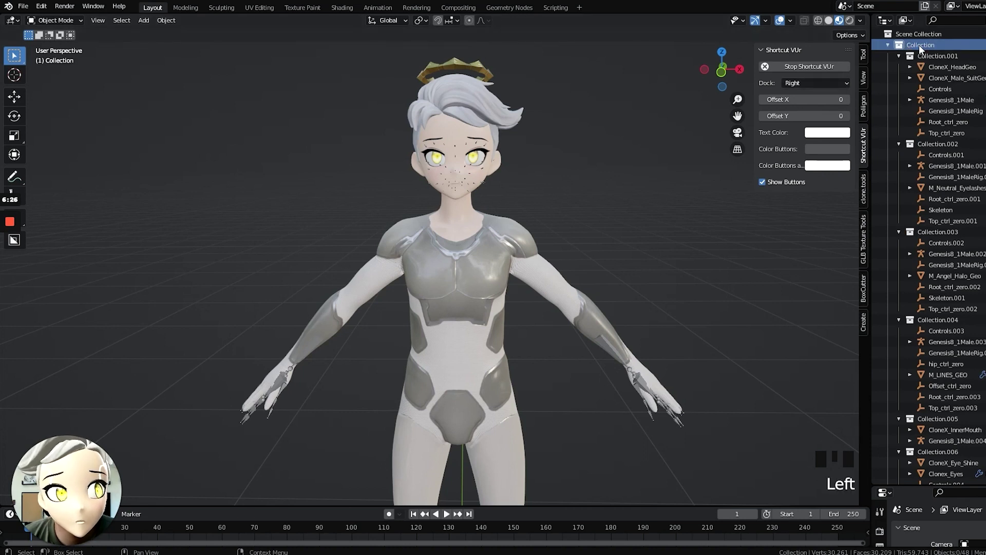
key("x")
left_click(926, 47)
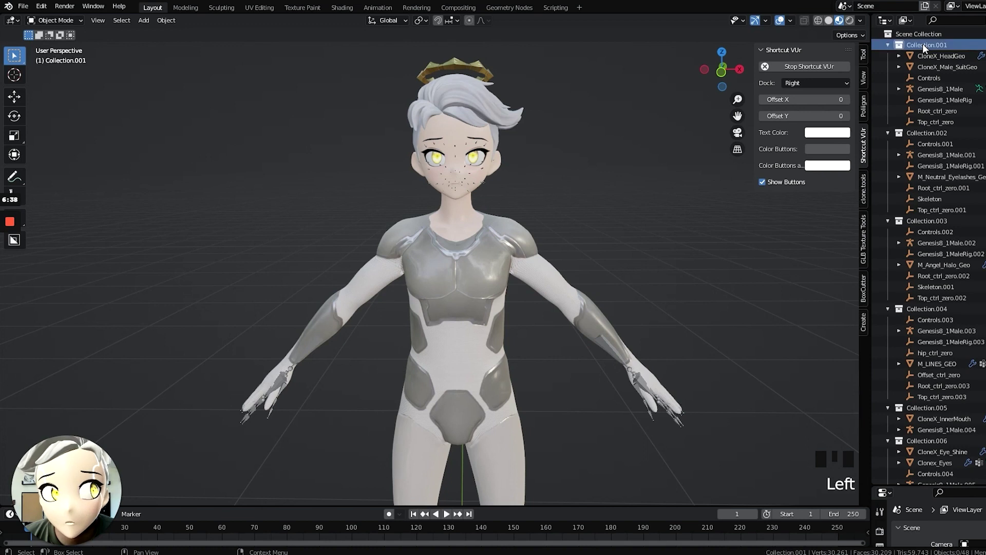
key("x")
left_click(926, 47)
key("x")
left_click(926, 48)
key("x")
left_click(926, 48)
key("x")
left_click(926, 48)
key("x")
left_click(926, 48)
key("x")
left_click(926, 47)
key("x")
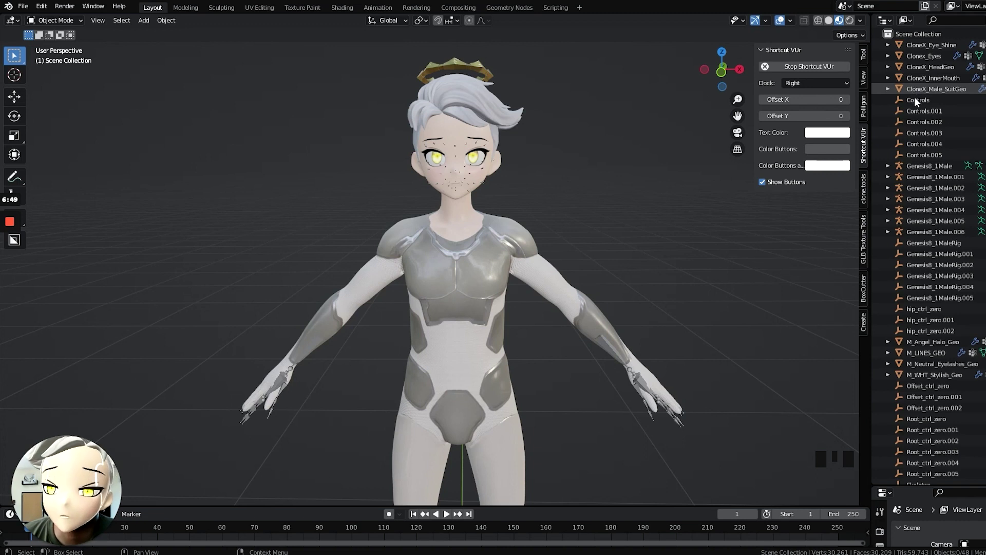
Select the CloneX_Male_SuitGeo mesh and all Controls and Genesis8 rig objects in the Outliner.
left_click(902, 88)
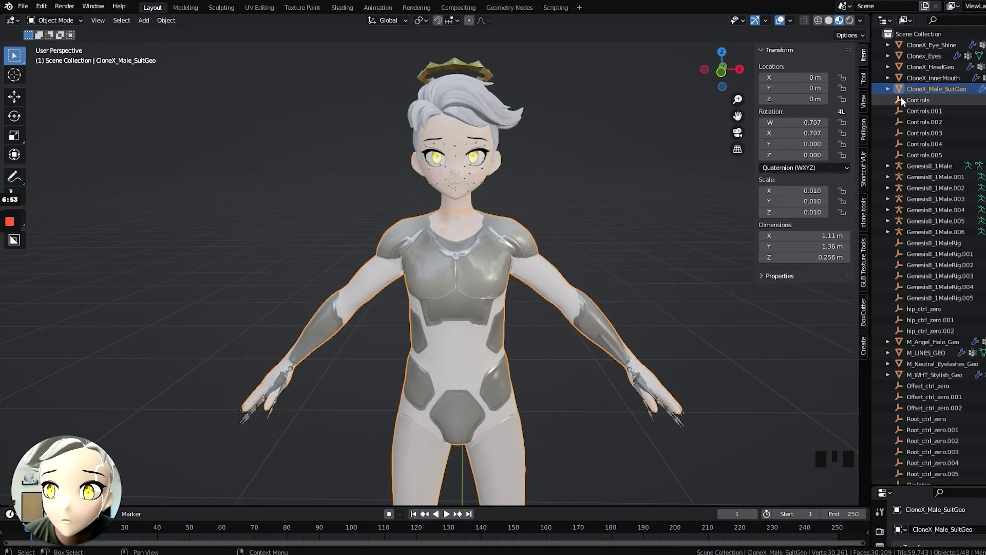
left_click(902, 105)
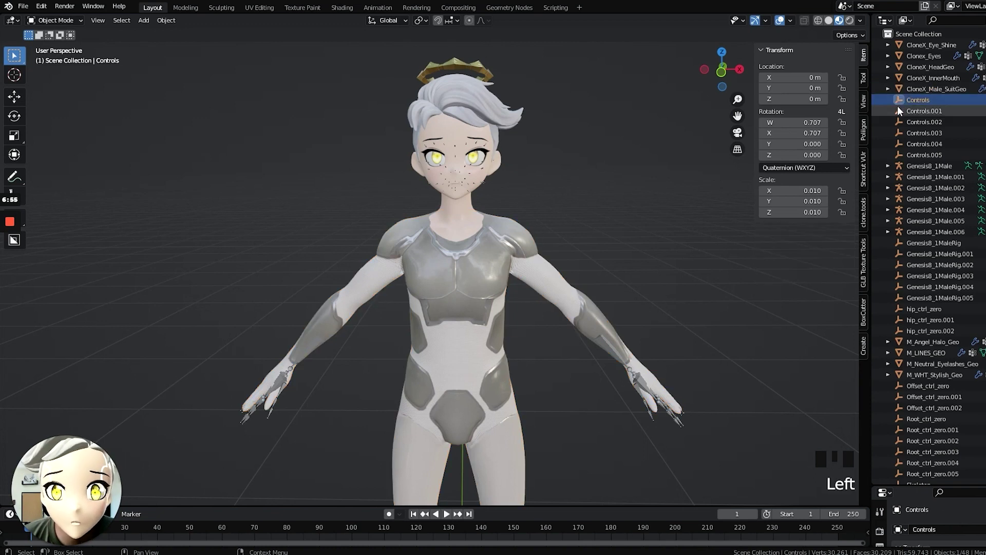
left_click(904, 165)
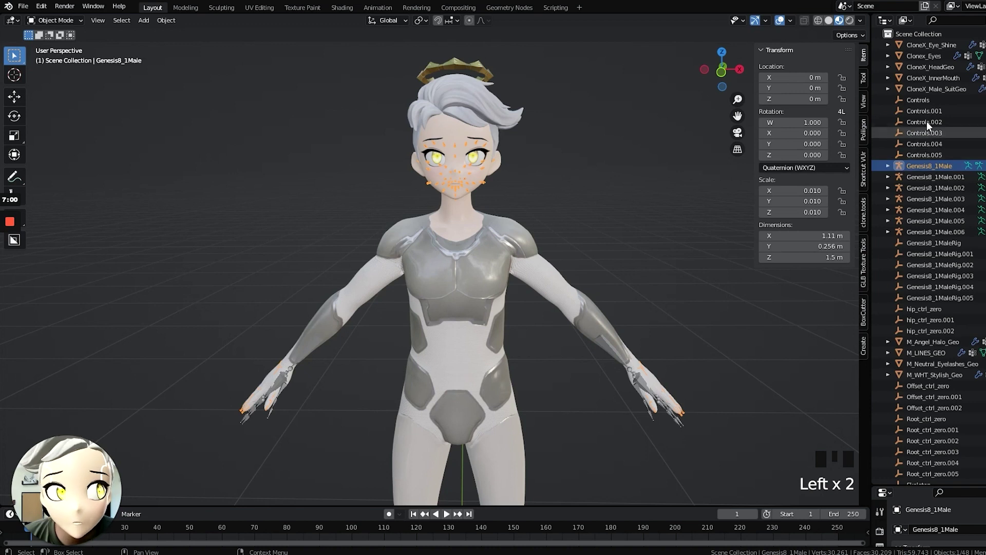
left_click(941, 101)
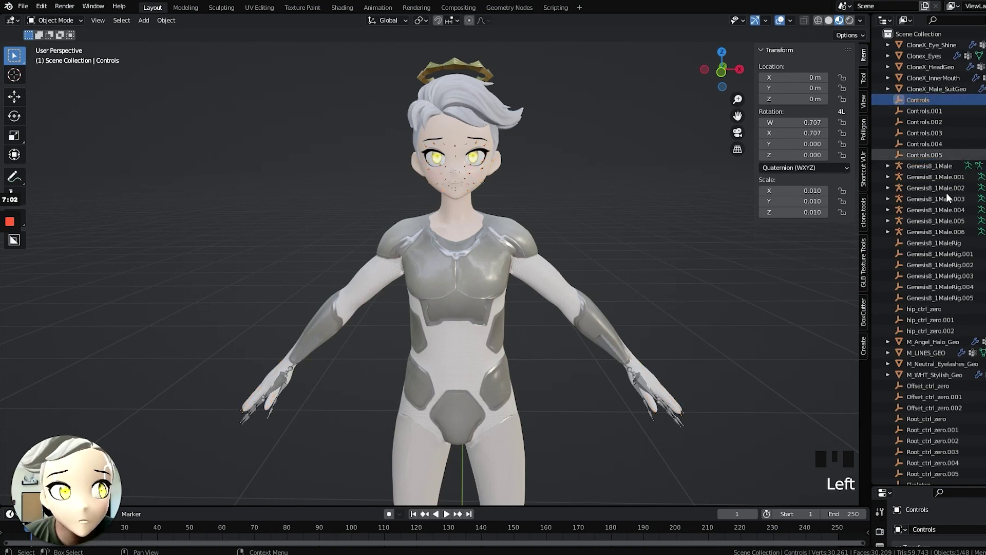
left_click(939, 331)
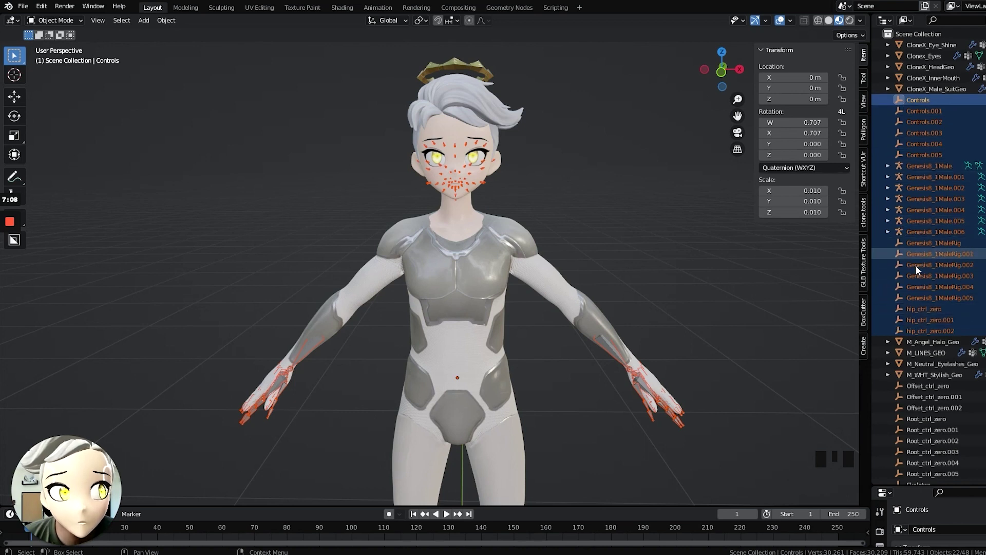
Delete the selected suit, controls and rigs, then the leftover Offset ctrl objects.
key("x")
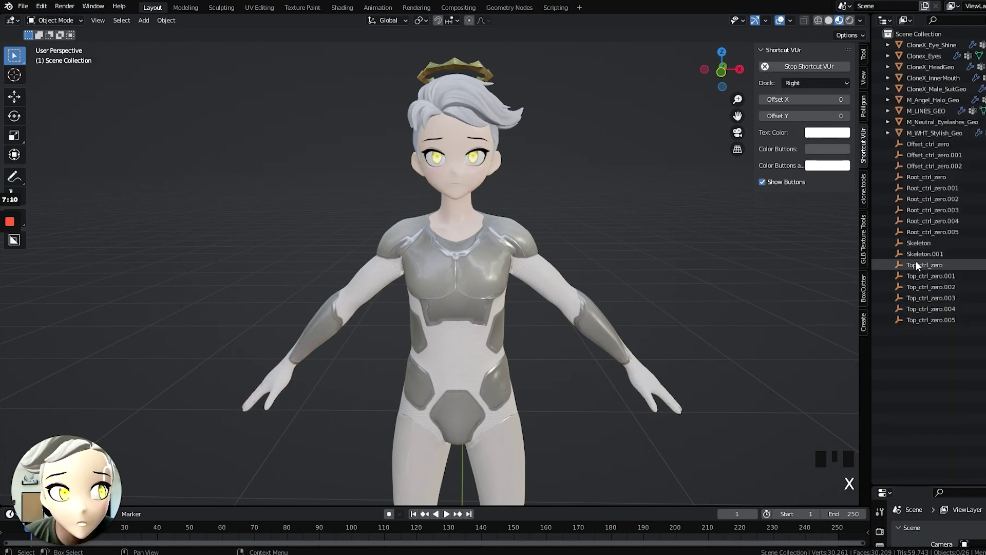
left_click(926, 143)
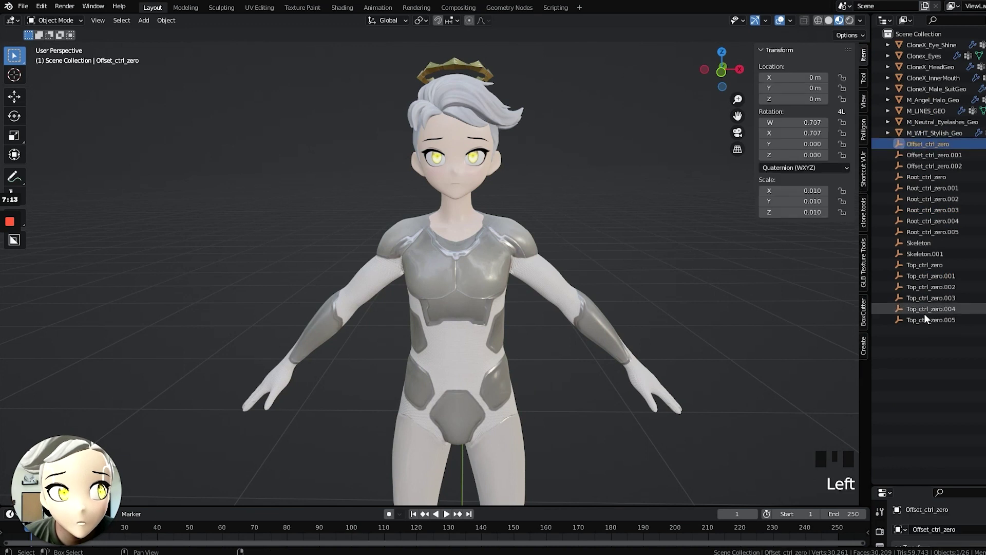
left_click(926, 324)
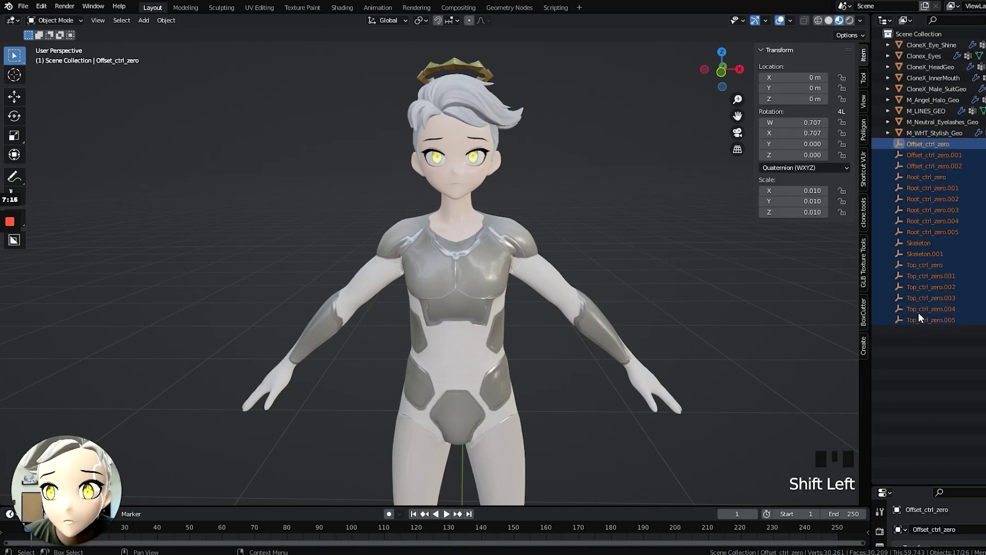
key("x")
Delete one more leftover object and select the CloneX_Eye_Shine object.
left_click(907, 42)
left_click(918, 133)
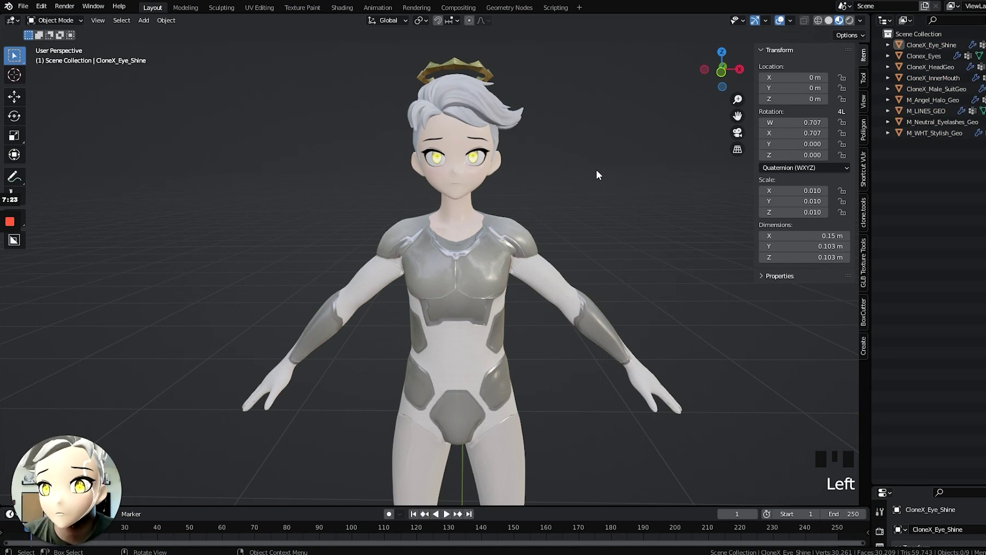
left_click(472, 314)
key("x")
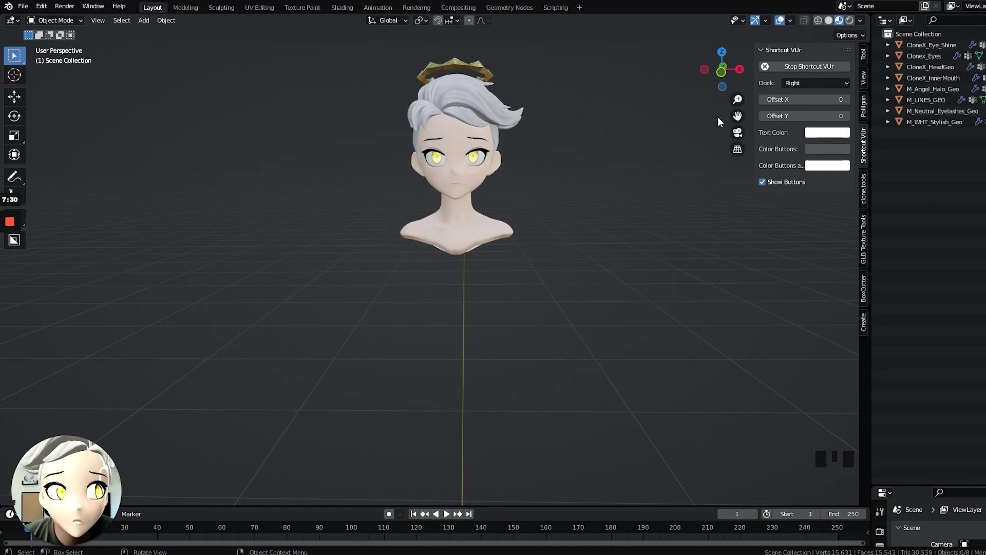
left_click(919, 44)
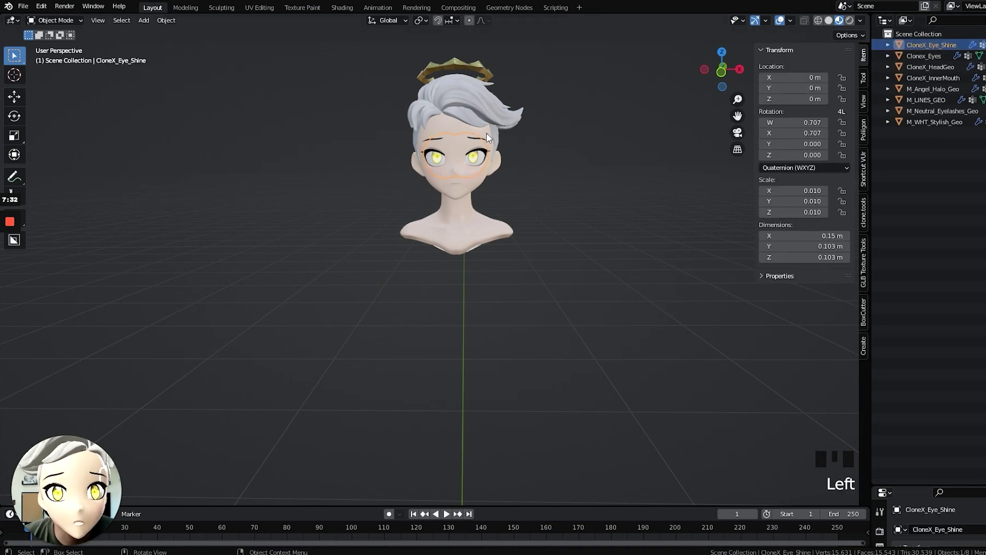
Zoom in on the face and delete the CloneX_Eye_Shine object after cancelling a stray move.
scroll("up", 3)
left_click_drag(538, 69, 459, 250)
key("g")
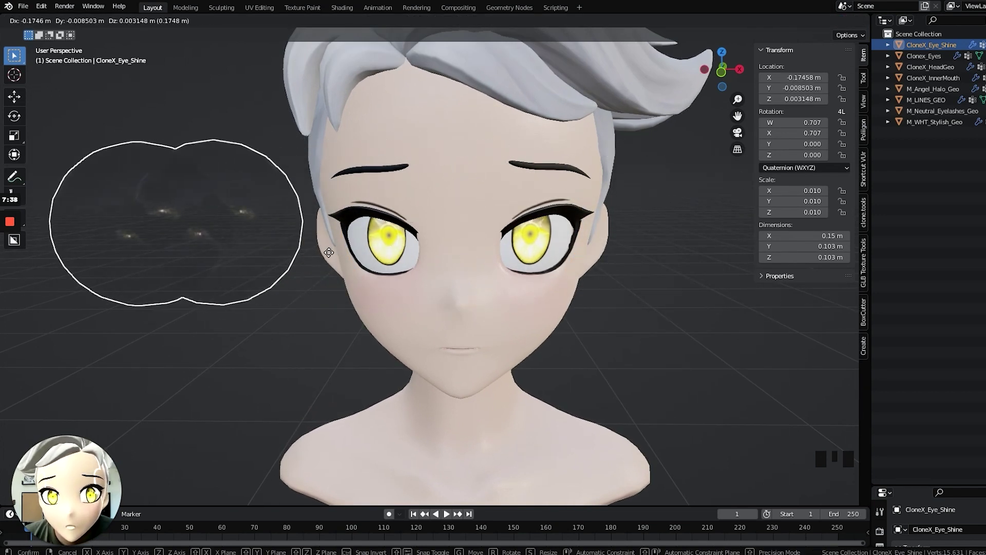
key("ctrl+z")
key("x")
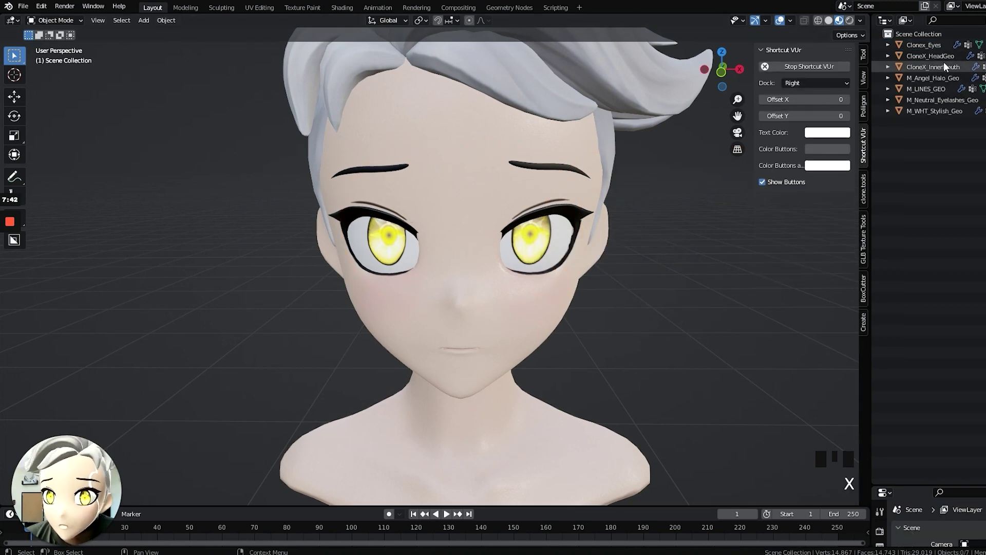
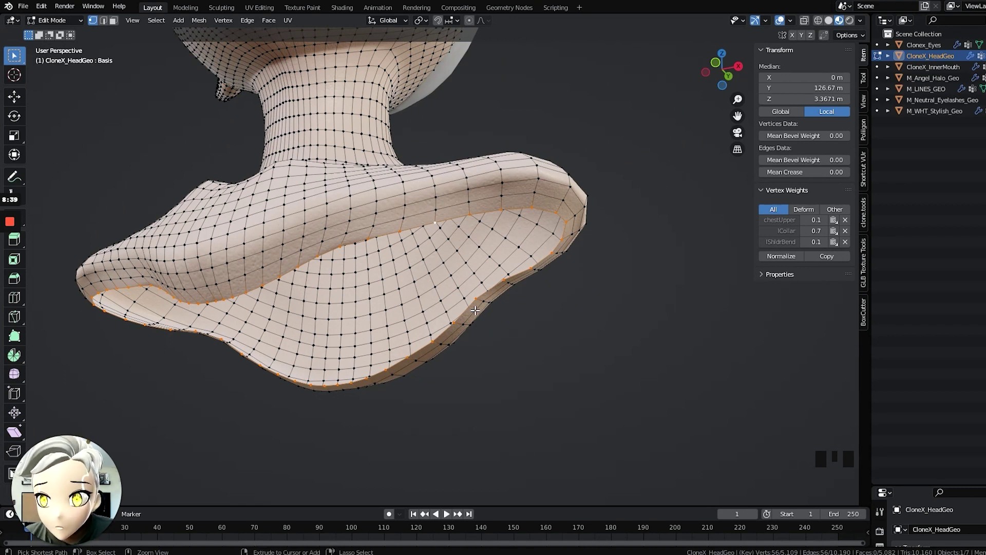
Grow the rim edge-loop selection with Ctrl+Numpad +/− until it covers the shoulders and neck.
key("ctrl+KP_Add")
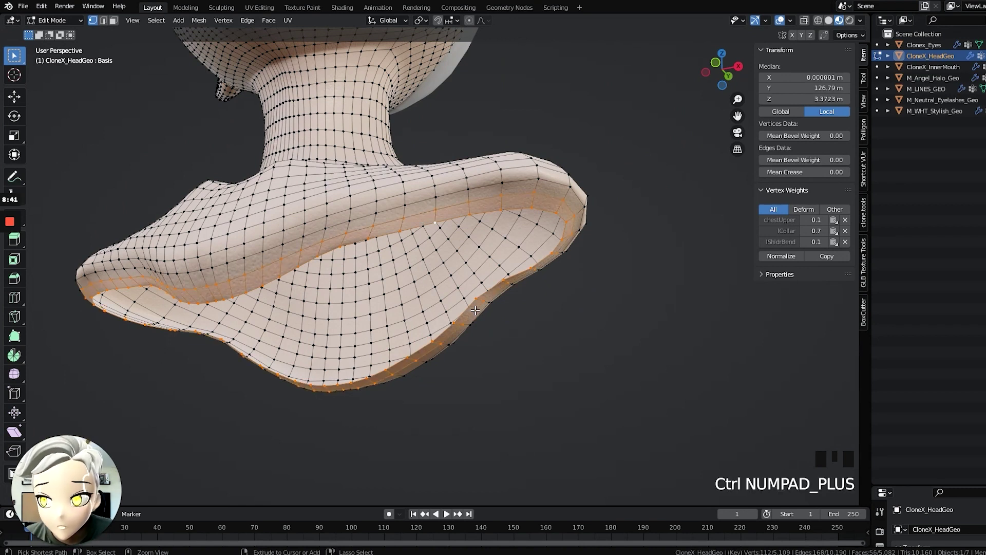
key("ctrl+KP_Add")
key("ctrl+KP_Add")
key("ctrl+KP_Add")
key("ctrl+KP_Add")
key("ctrl+KP_Add")
key("ctrl+KP_Add")
key("ctrl+KP_Add")
key("ctrl+KP_Add")
key("ctrl+KP_Add")
key("ctrl+KP_Add")
key("ctrl+KP_Add")
key("ctrl+KP_Add")
key("ctrl+KP_Add")
key("ctrl+KP_Add")
key("ctrl+KP_Add")
key("ctrl+KP_Add")
key("ctrl+KP_Add")
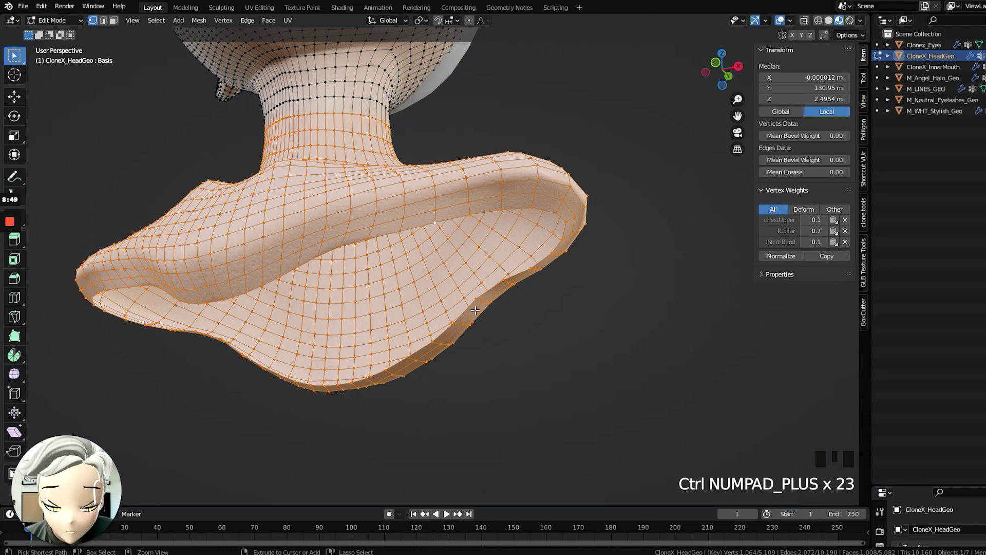
key("ctrl+KP_Subtract")
key("ctrl+KP_Subtract")
key("ctrl+KP_Subtract")
key("ctrl+KP_Subtract")
key("ctrl+KP_Subtract")
key("ctrl+KP_Add")
key("ctrl+KP_Add")
key("ctrl+KP_Add")
key("ctrl+KP_Add")
key("ctrl+KP_Add")
key("ctrl+KP_Subtract")
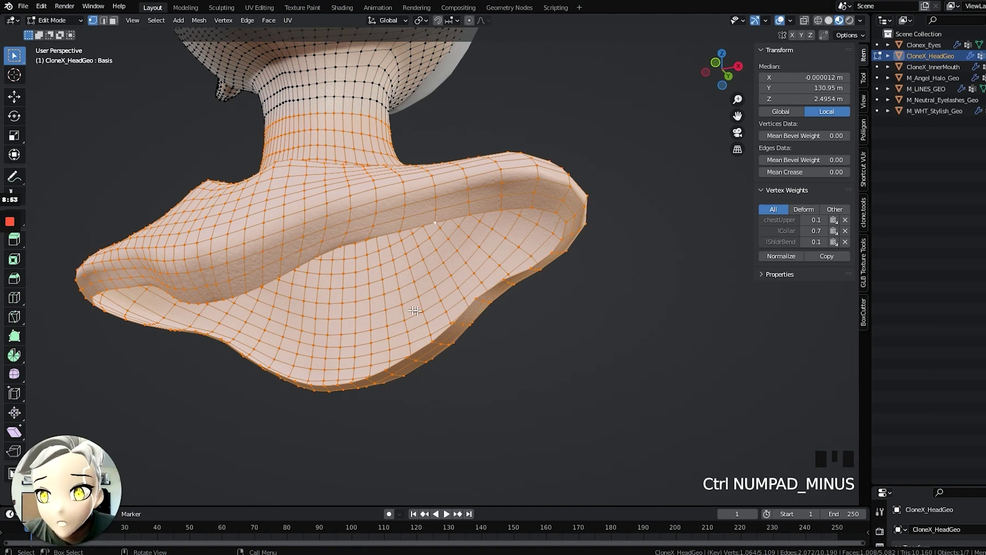
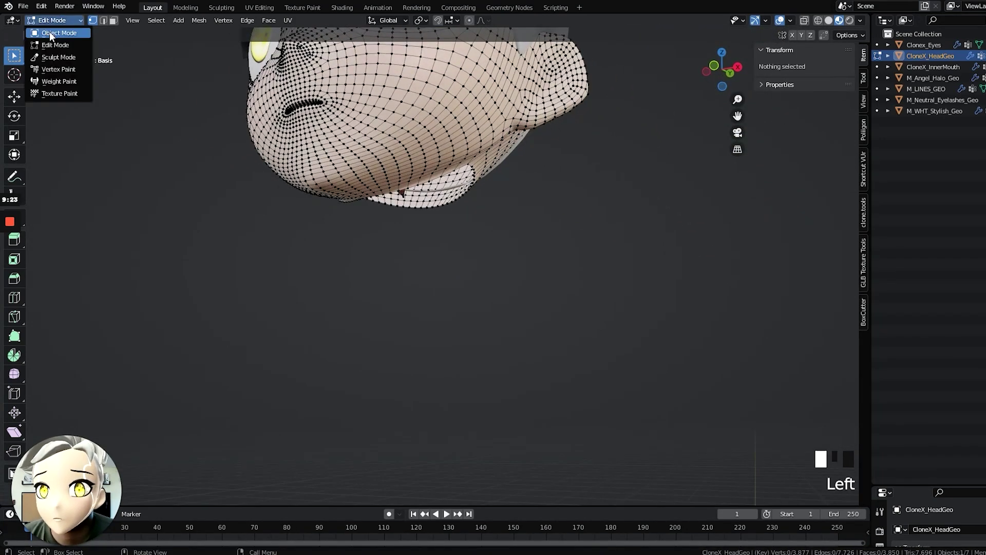
Return to Object Mode with the bust geometry removed, leaving only the head.
key("Tab")
key("Tab")
key("Tab")
Frame the head front-on and select the Clonex_Eyes object, cancelling a stray move.
key("Tab")
scroll("down", 3)
left_click_drag(444, 138, 515, 188)
left_click_drag(524, 190, 464, 172)
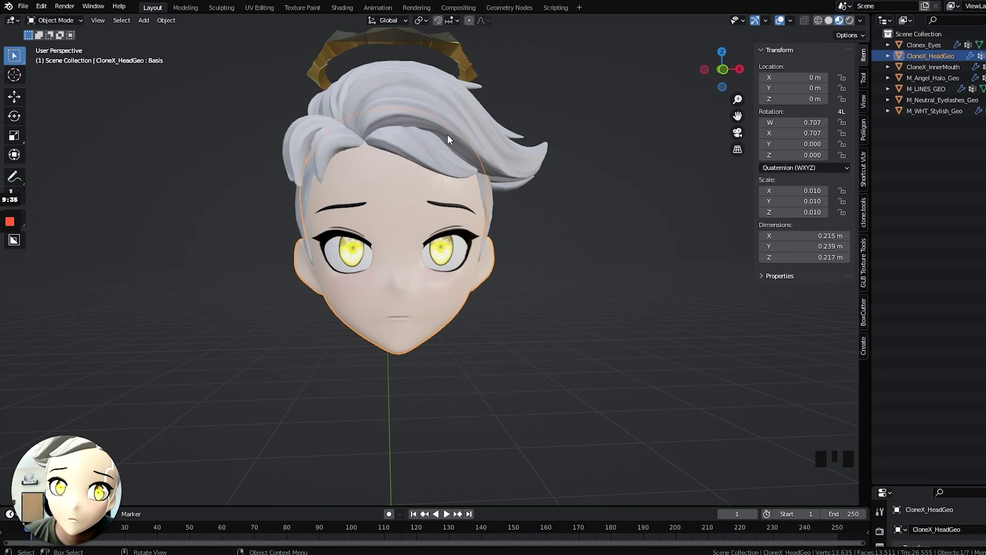
left_click(449, 260)
key("g")
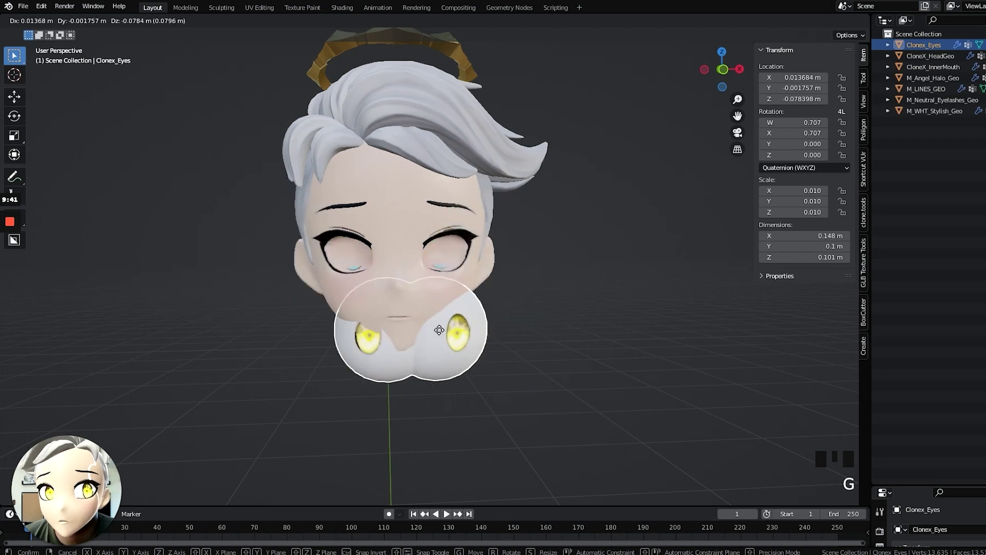
key("ctrl+z")
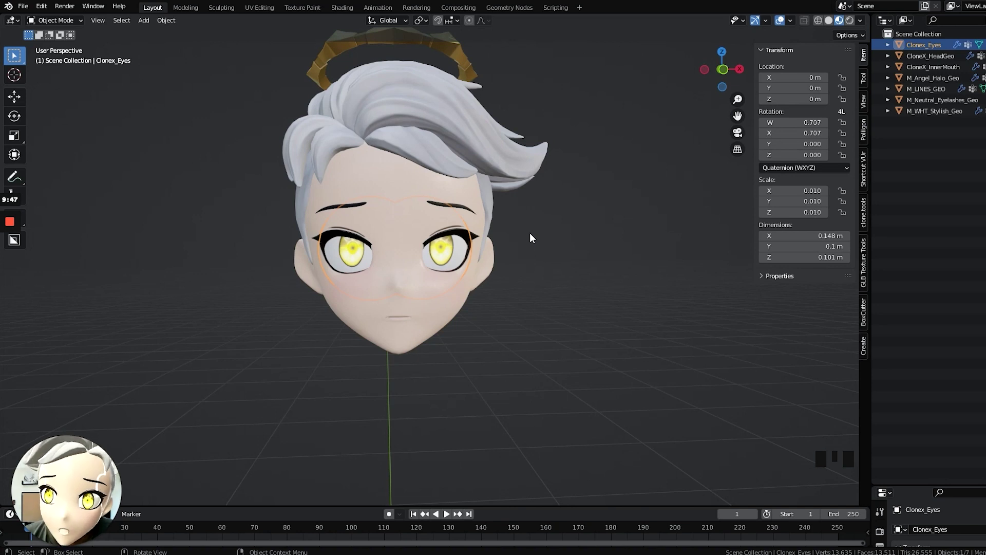
Zoom in on the face and enter Edit Mode on the eyes mesh.
scroll("up", 3)
left_click_drag(500, 258, 59, 23)
left_click_drag(59, 23, 396, 284)
key("Tab")
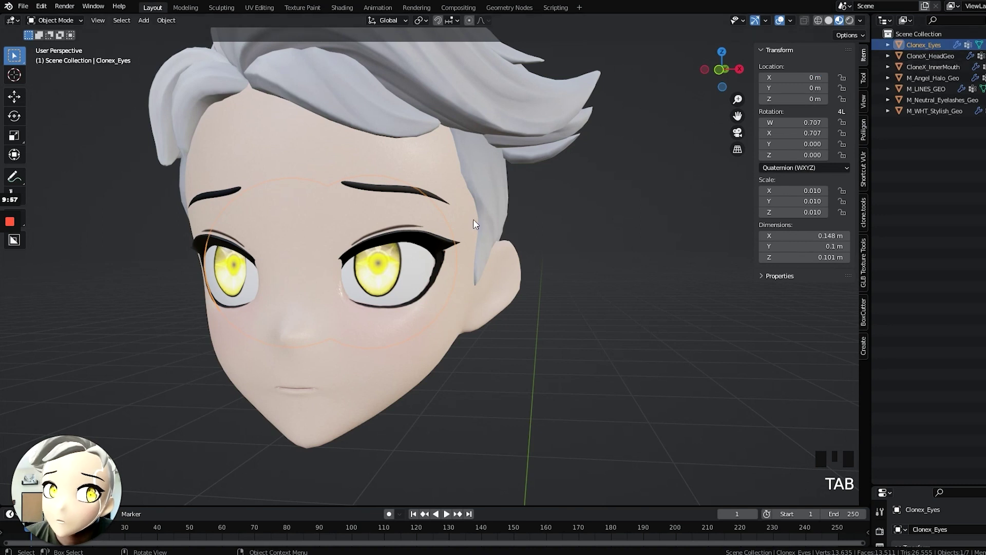
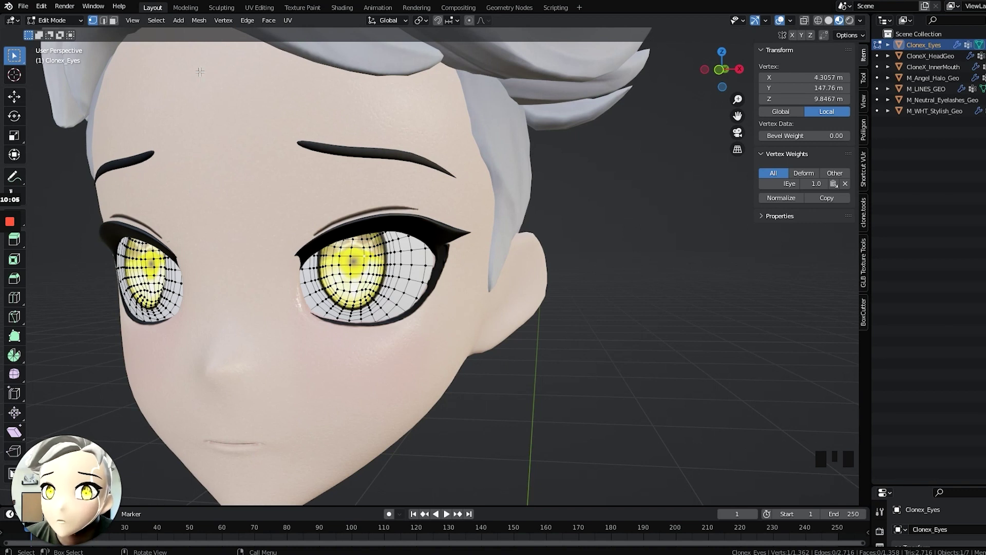
Select the right eyeball, verify it in wireframe, and bring up Separate (P) to split it off.
left_click_drag(158, 23, 212, 220)
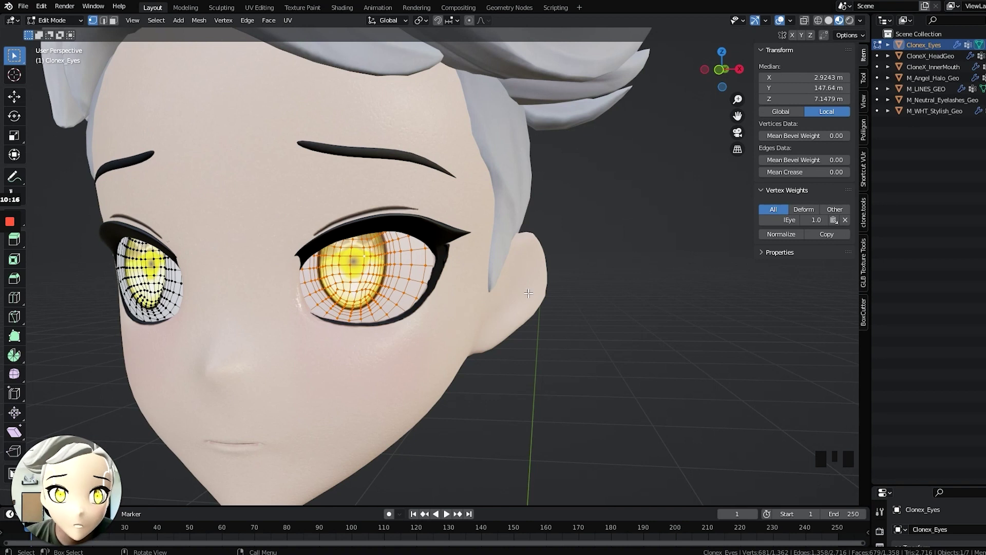
key("z")
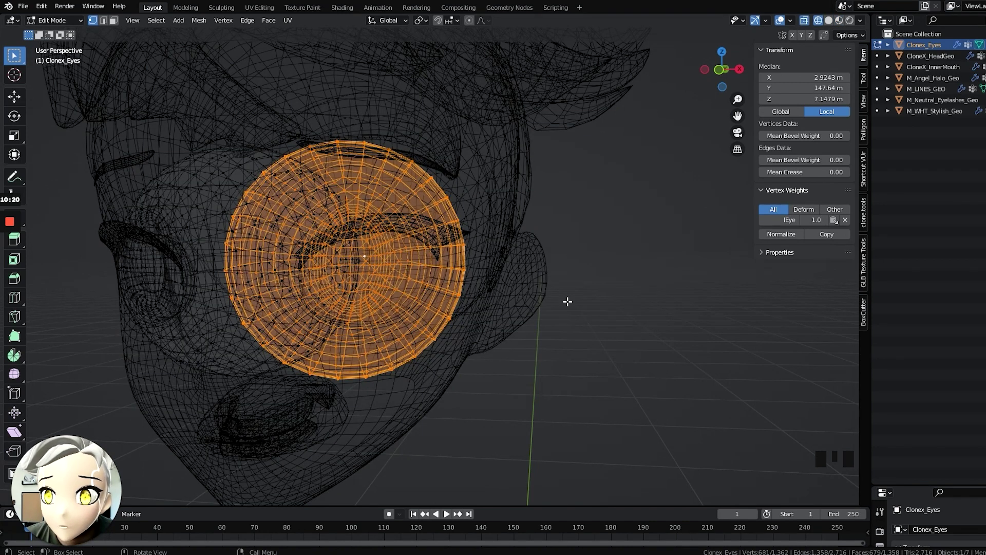
scroll("down", 3)
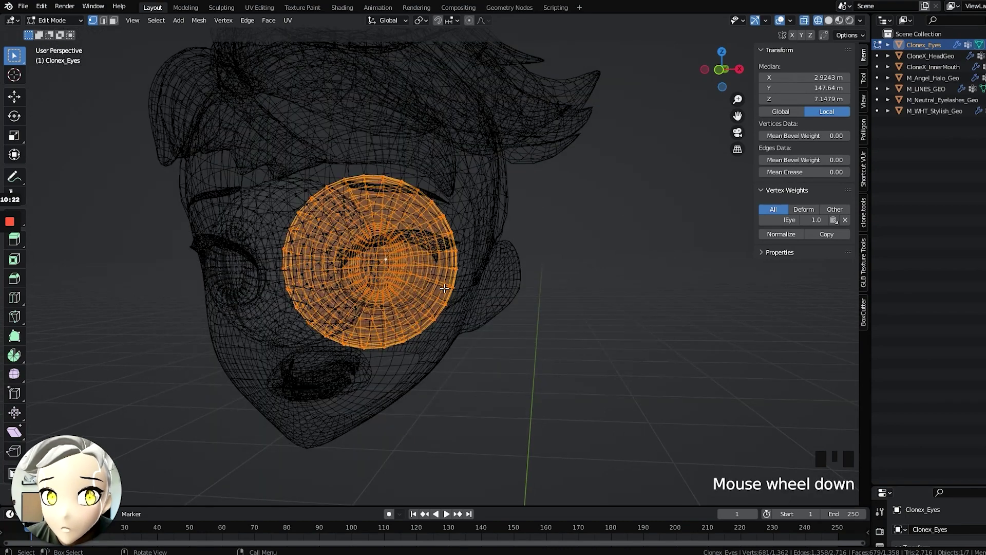
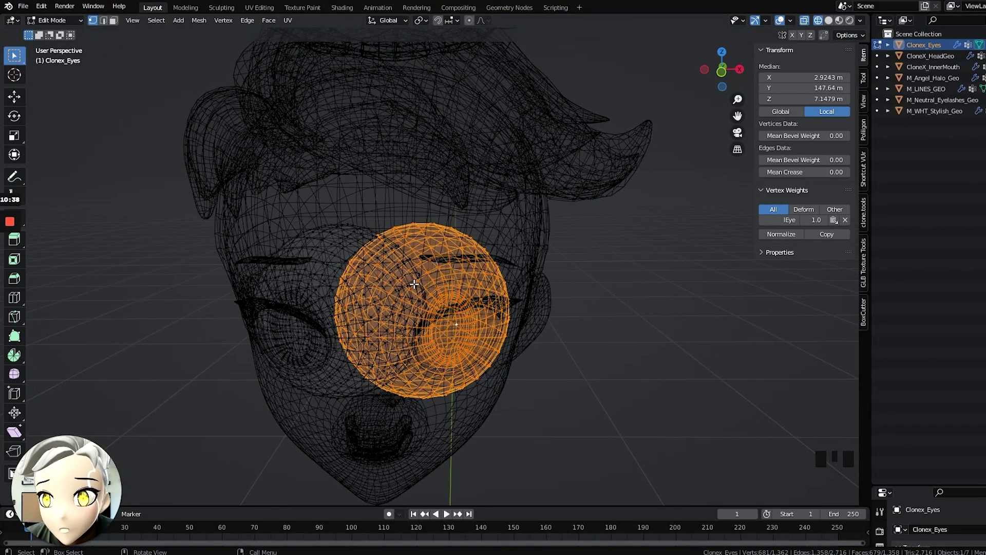
key("z")
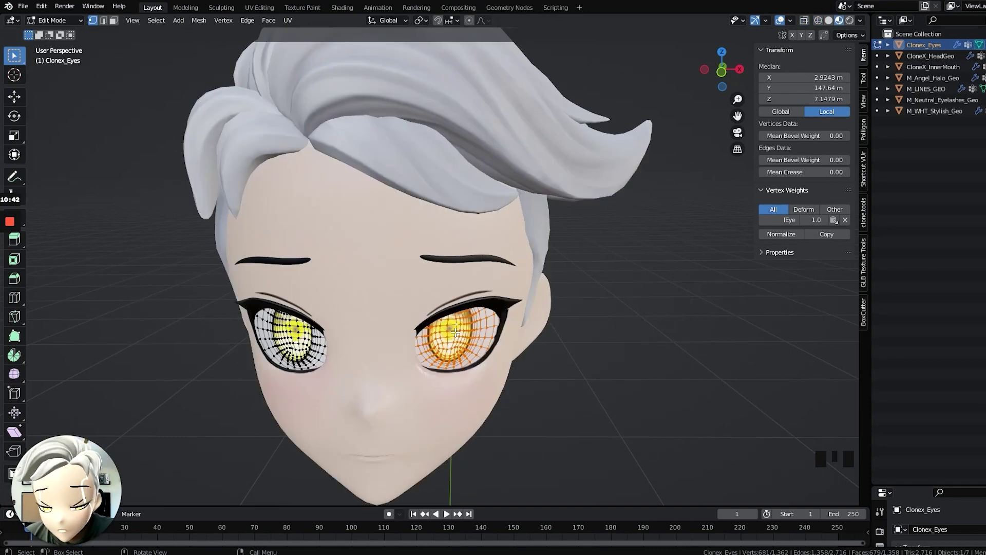
key("p")
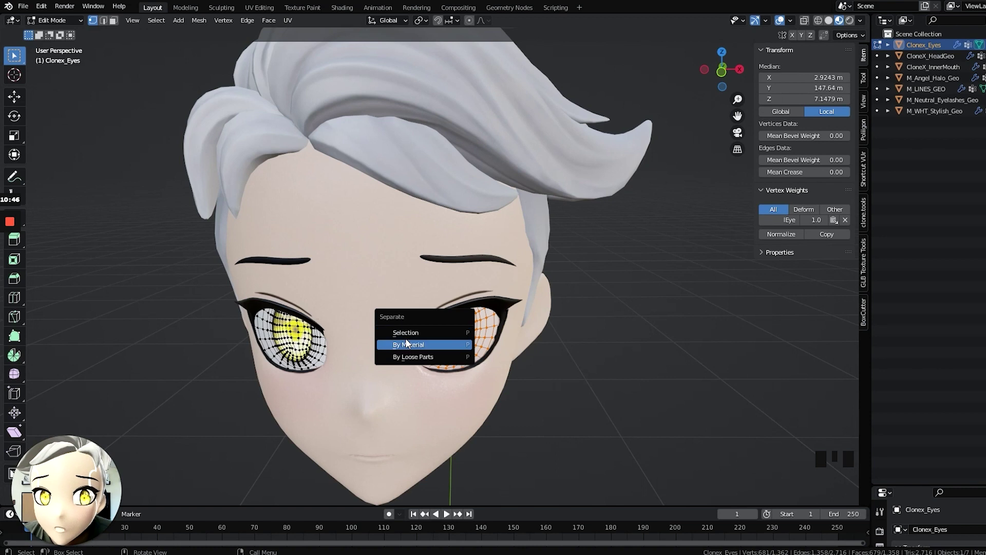
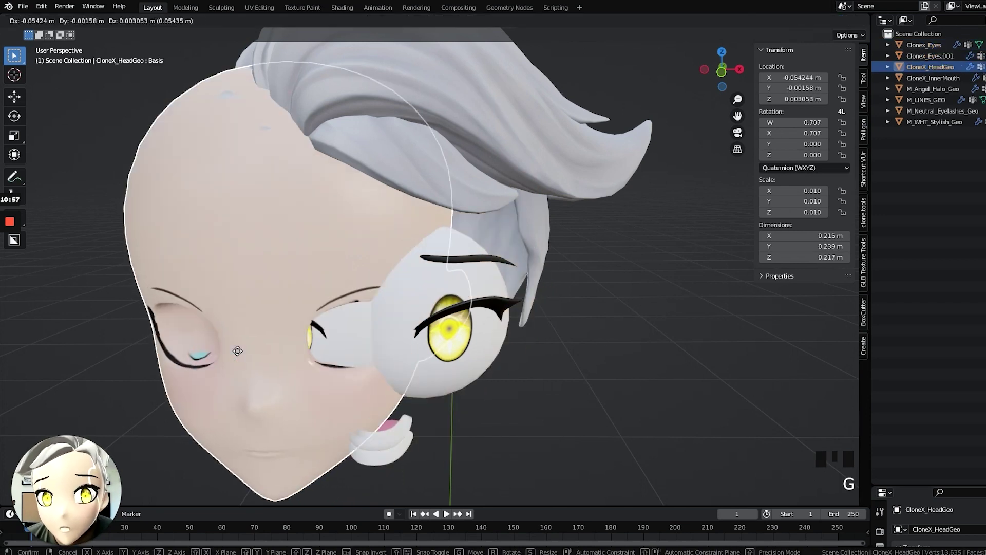
Undo the accidental head move and select the separated eye objects Clonex_Eyes and Clonex_Eyes.001 for renaming.
key("ctrl+z")
left_click(290, 344)
key("g")
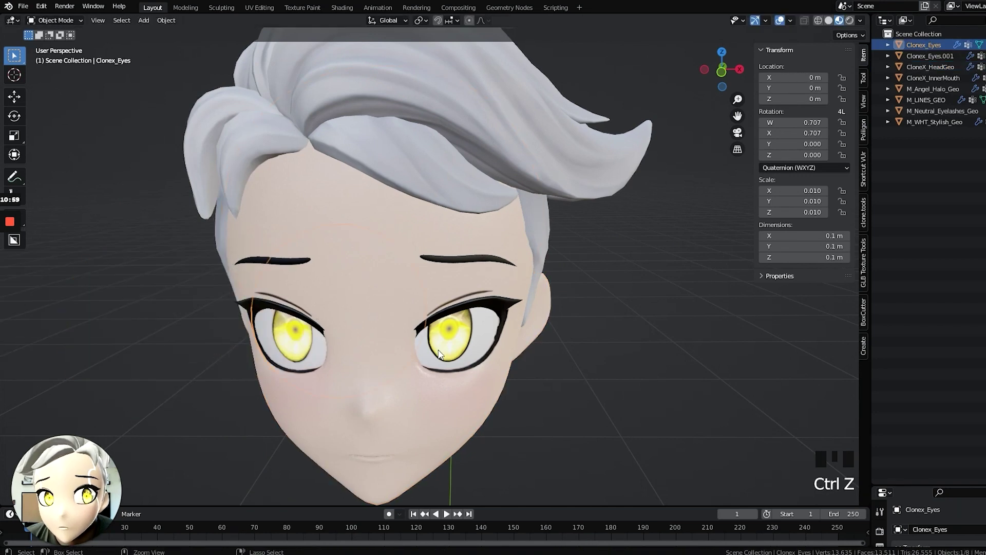
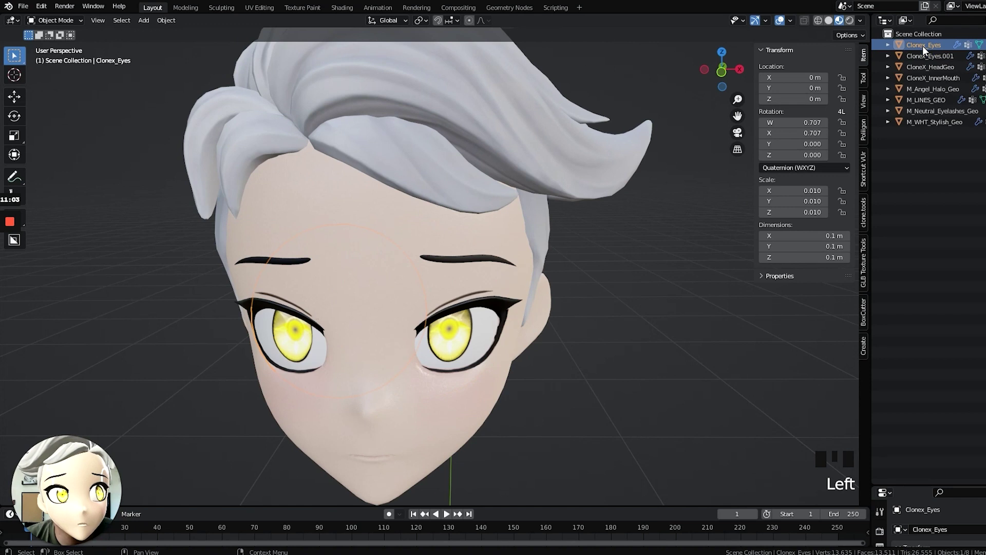
left_click(925, 59)
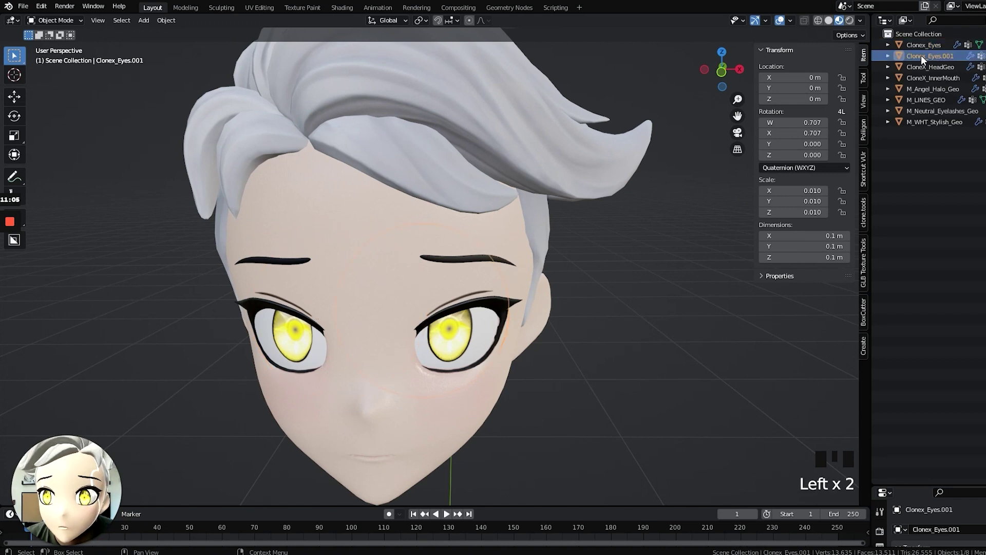
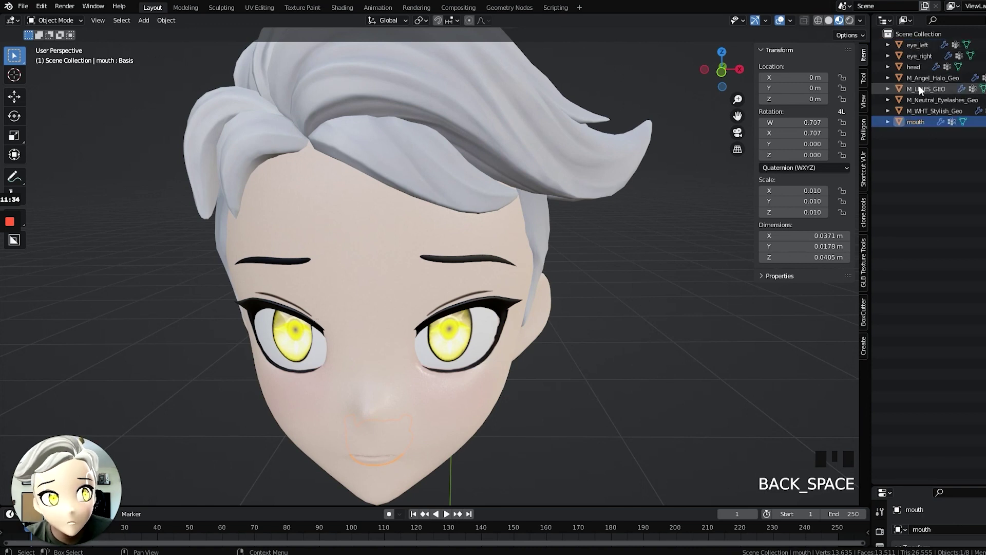
Finish the Outliner renames and select the head mesh for UV editing beside its skin texture.
left_click_drag(928, 81, 936, 87)
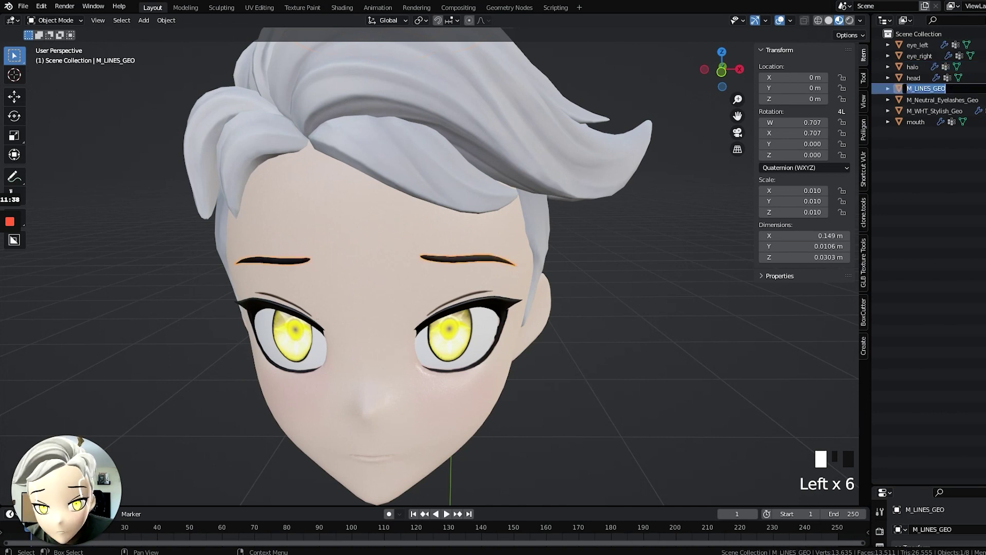
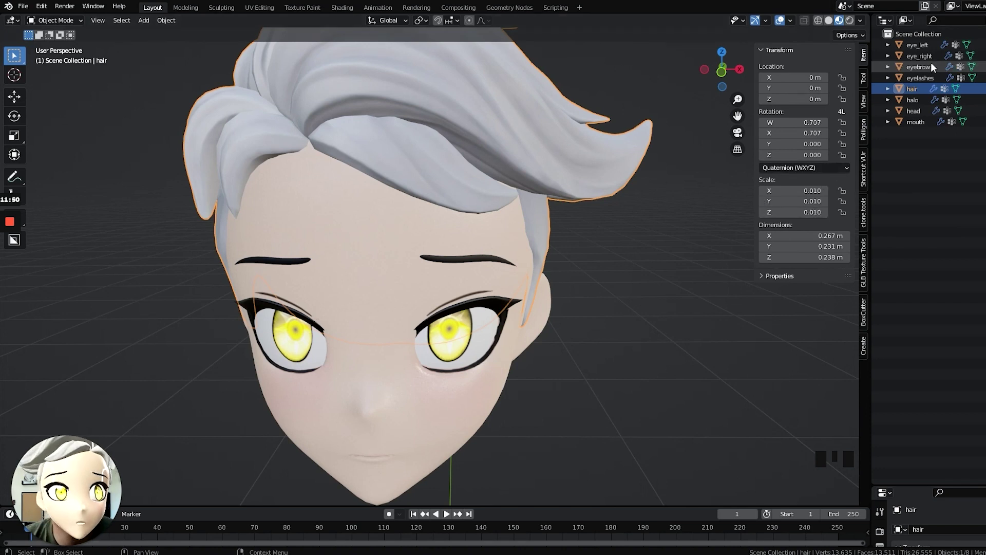
left_click(924, 54)
left_click(920, 121)
scroll("up", 3)
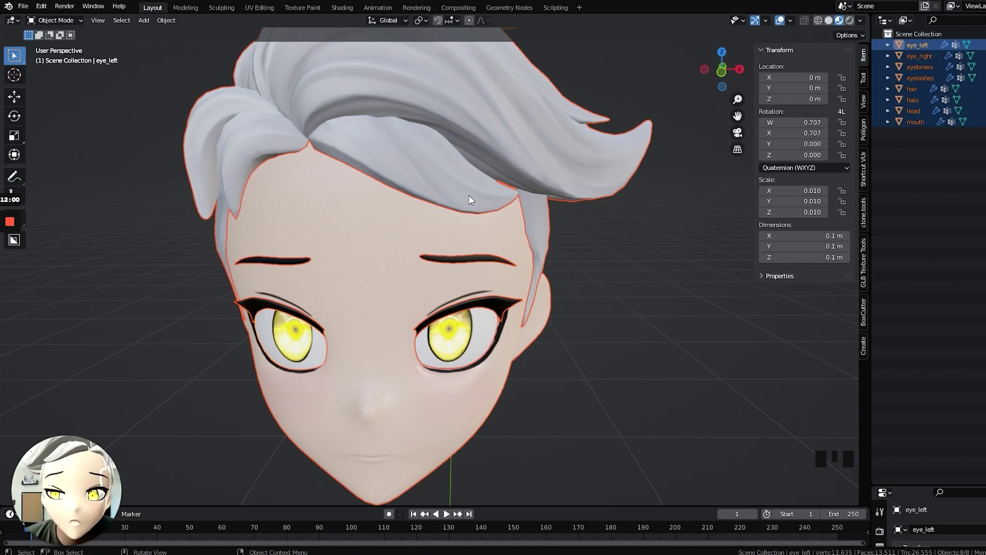
scroll("up", 3)
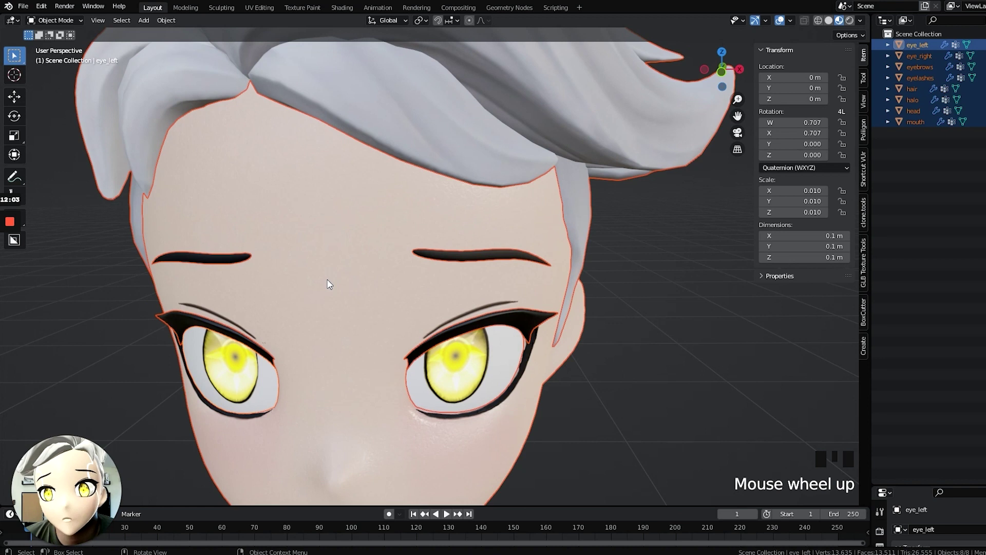
scroll("down", 3)
left_click(348, 299)
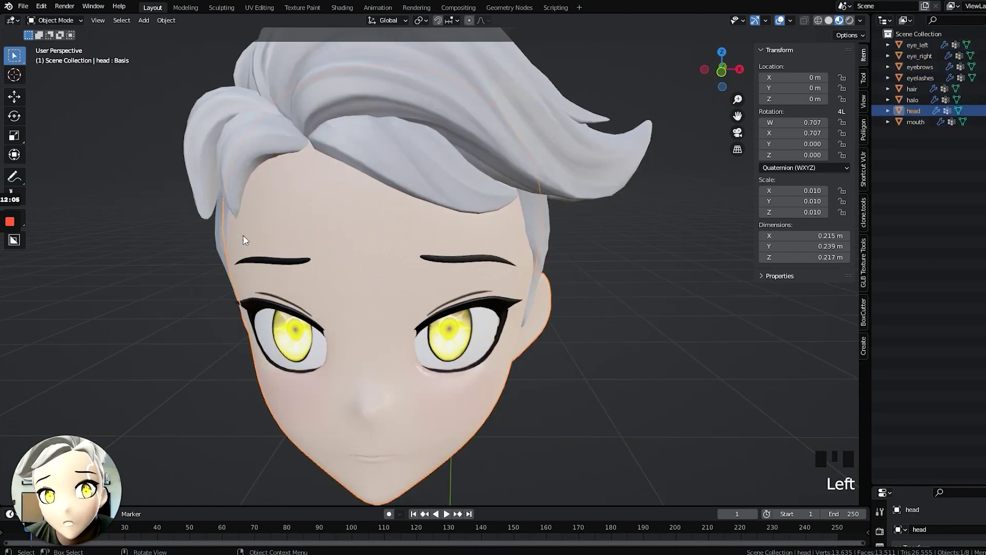
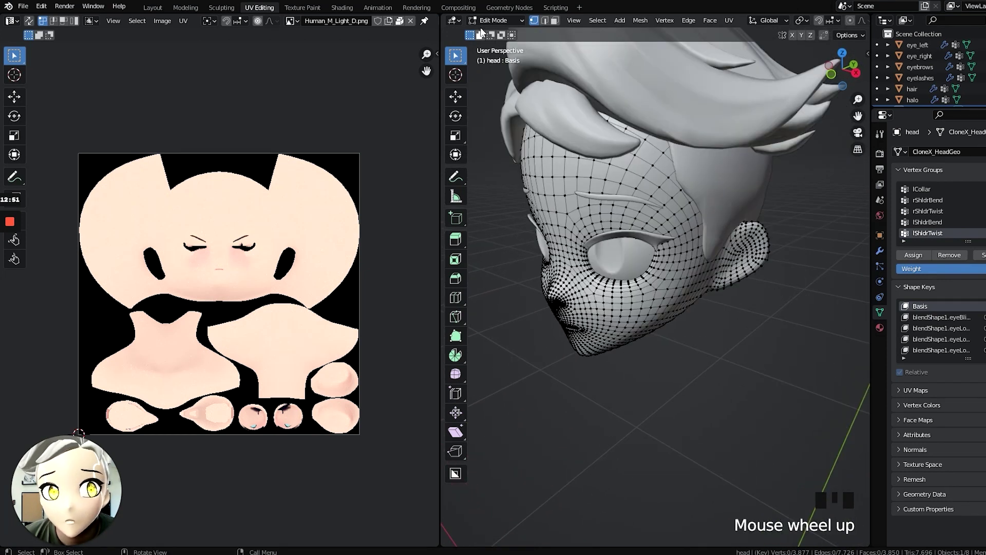
Select eyelashes plus eyebrows, enter Edit Mode together and select all their UV islands.
left_click_drag(489, 35, 651, 237)
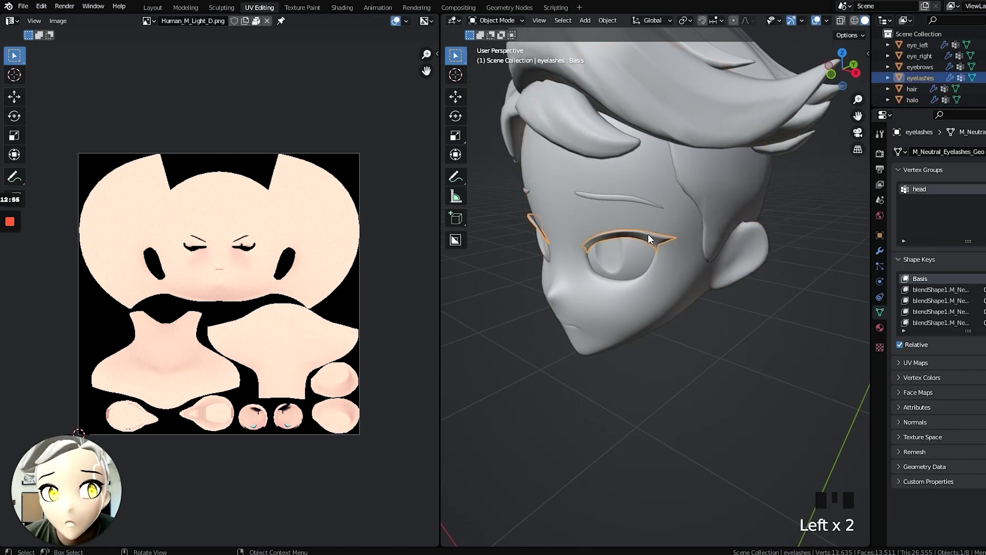
left_click(626, 202)
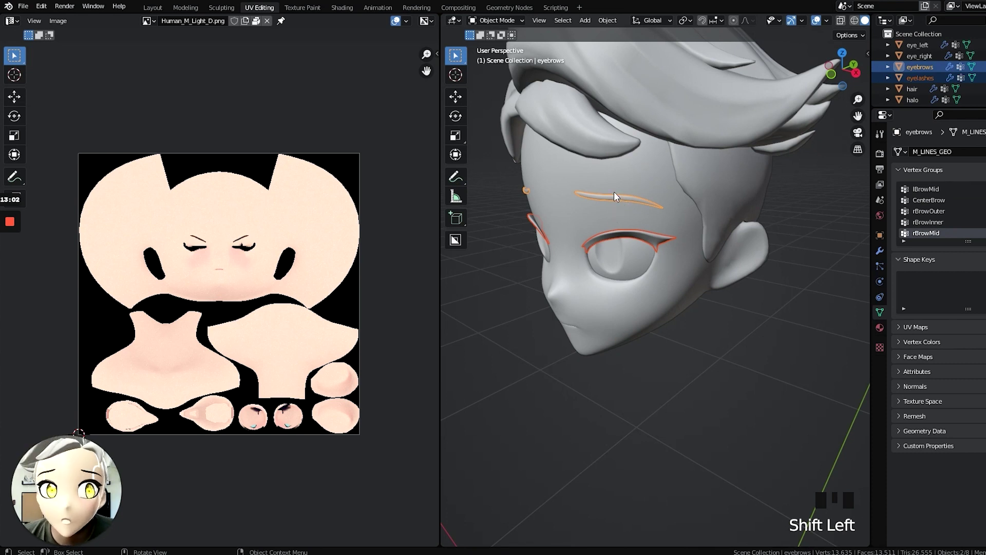
left_click(489, 50)
key("a")
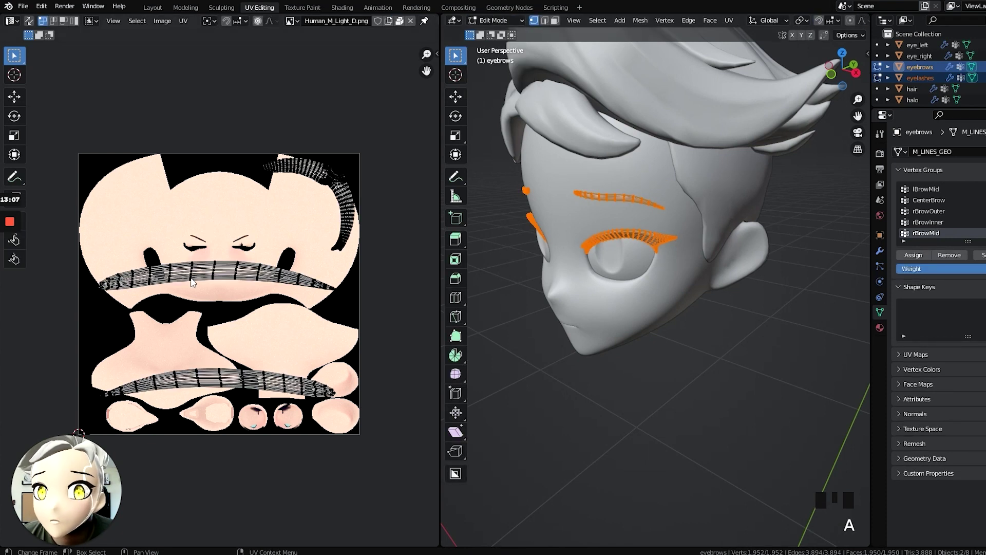
key("a")
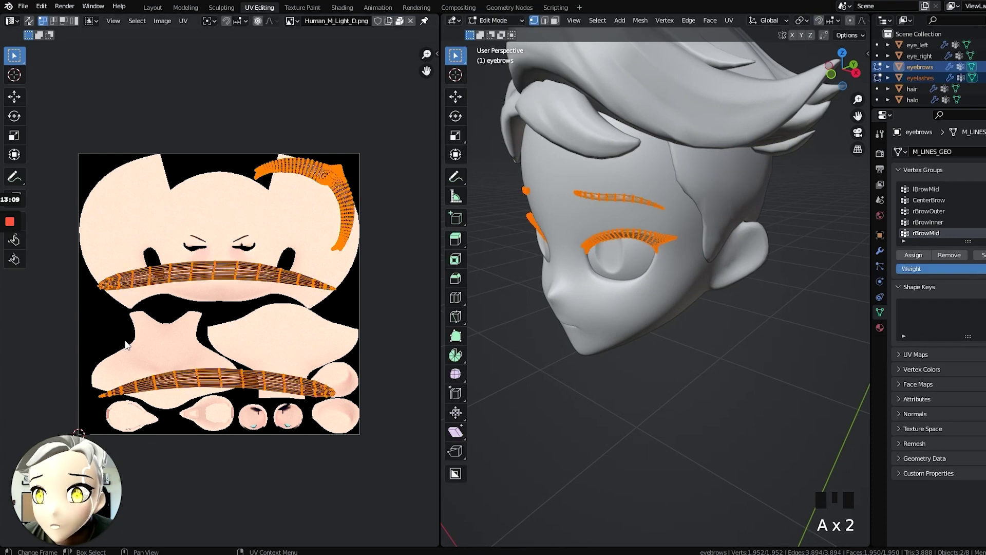
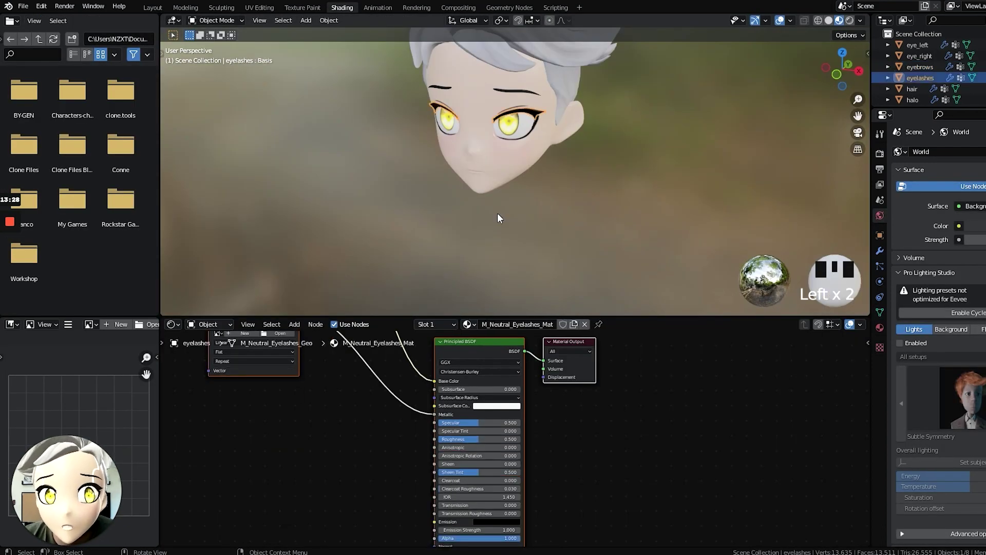
Select the eyebrows and assign them the existing Head material from the material browse list.
scroll("up", 3)
scroll("down", 3)
left_click(522, 54)
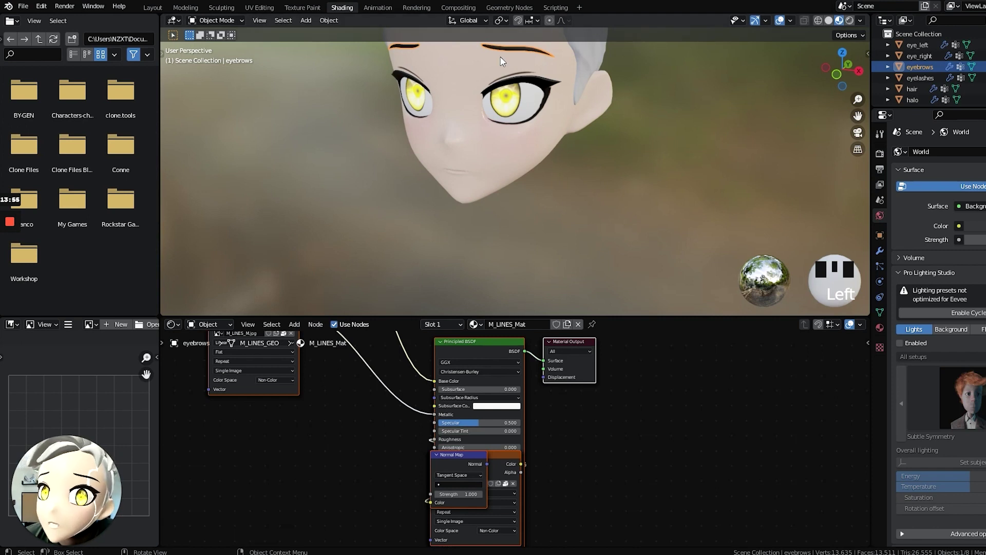
left_click_drag(562, 164, 562, 171)
scroll("up", 3)
left_click(484, 124)
left_click(484, 124)
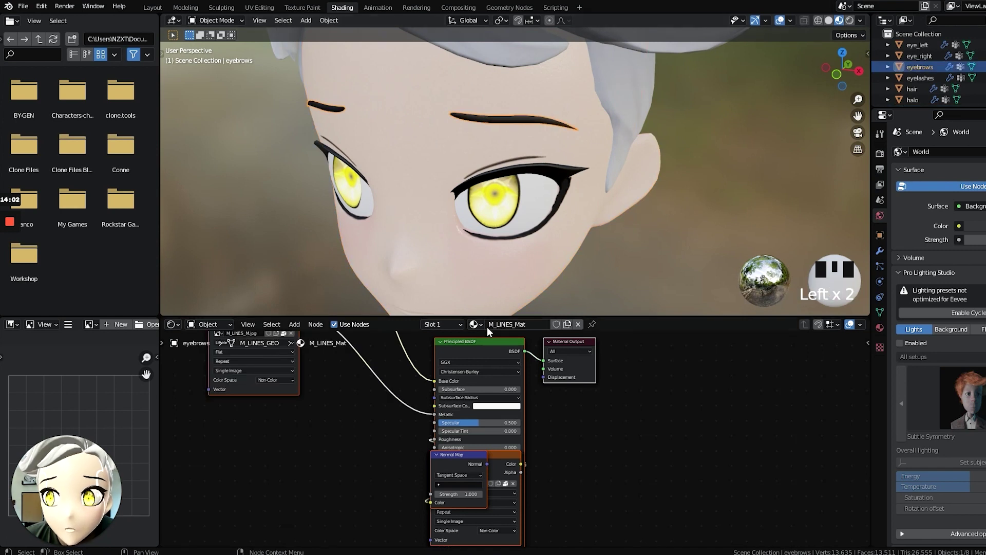
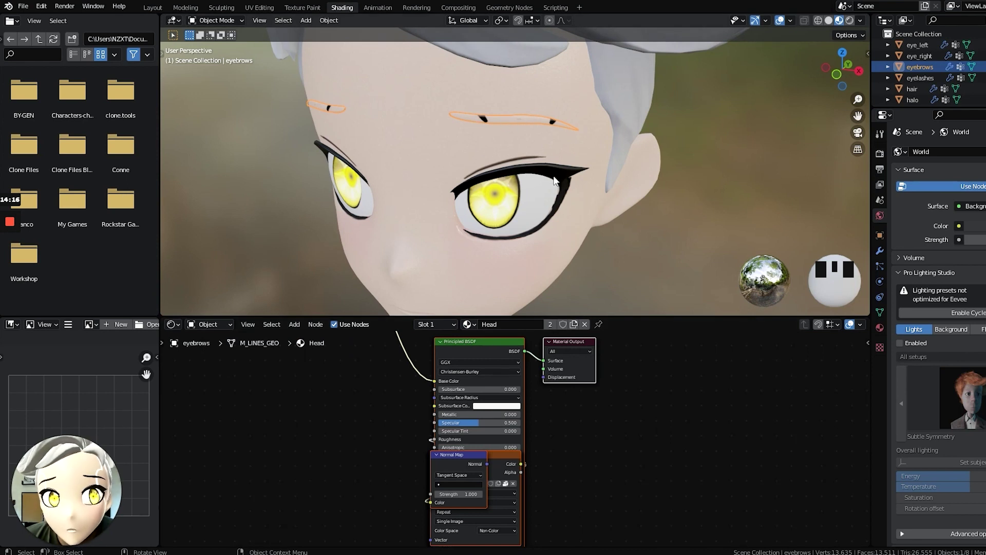
Select the eyelashes and give them the Head material as well.
left_click(557, 179)
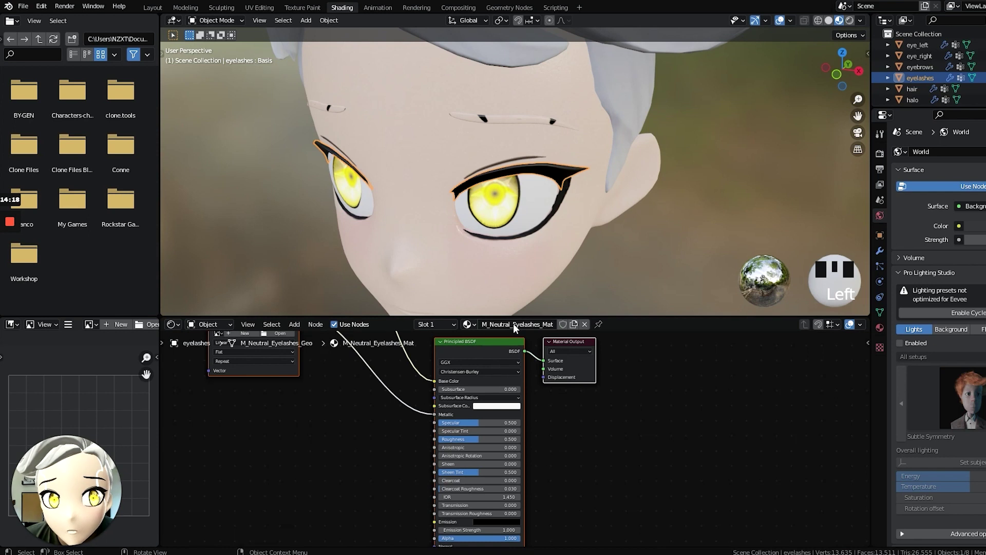
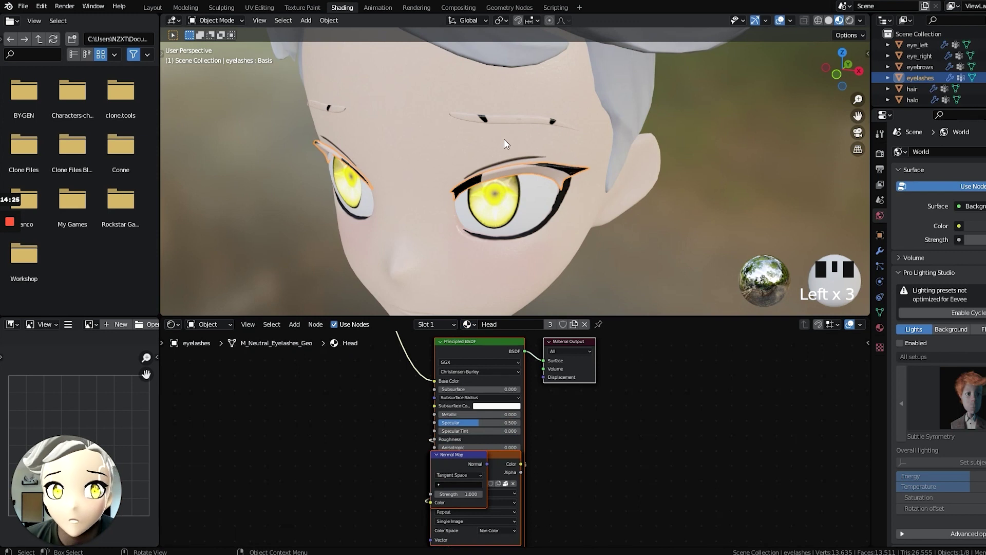
left_click(507, 124)
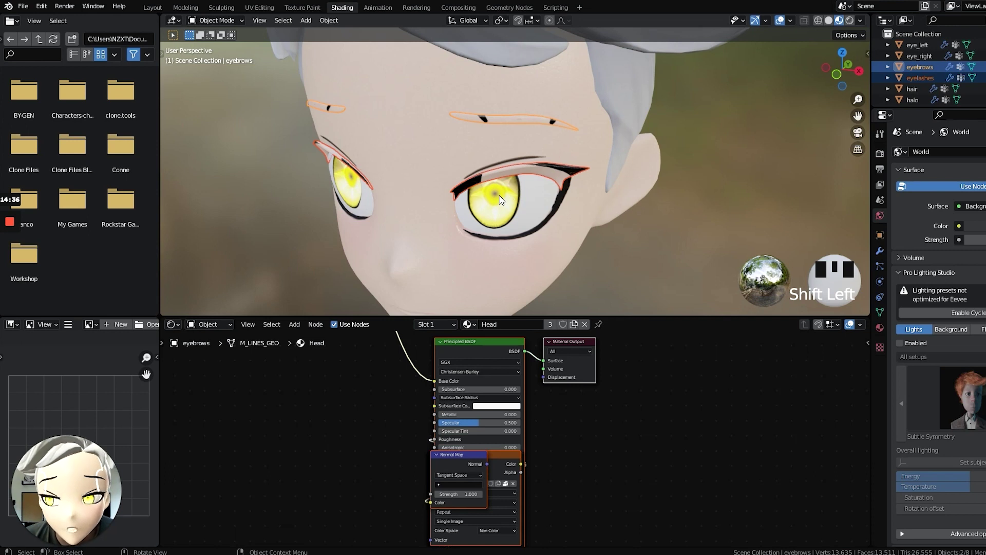
Scale the brow and lash UV islands down and move them onto the black lash paint of the texture.
left_click(268, 6)
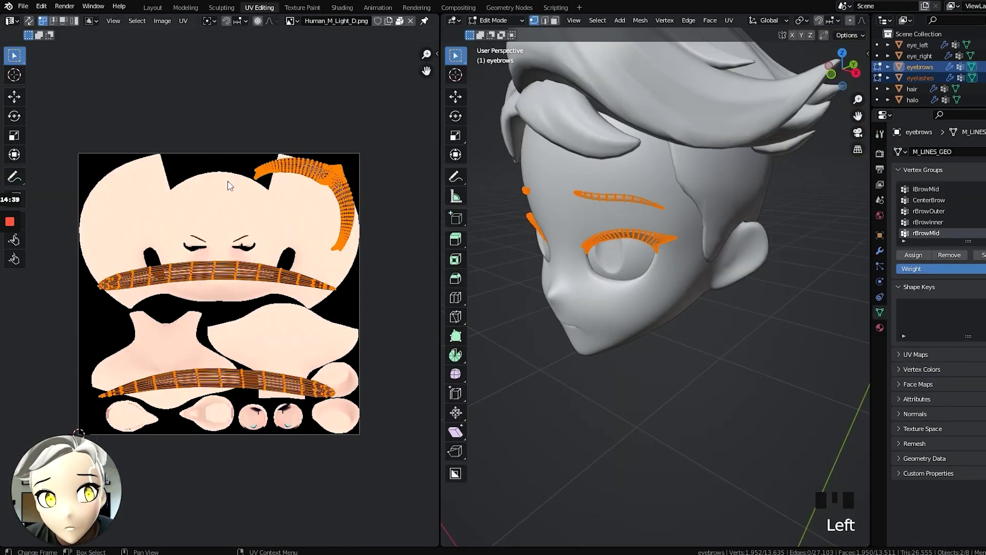
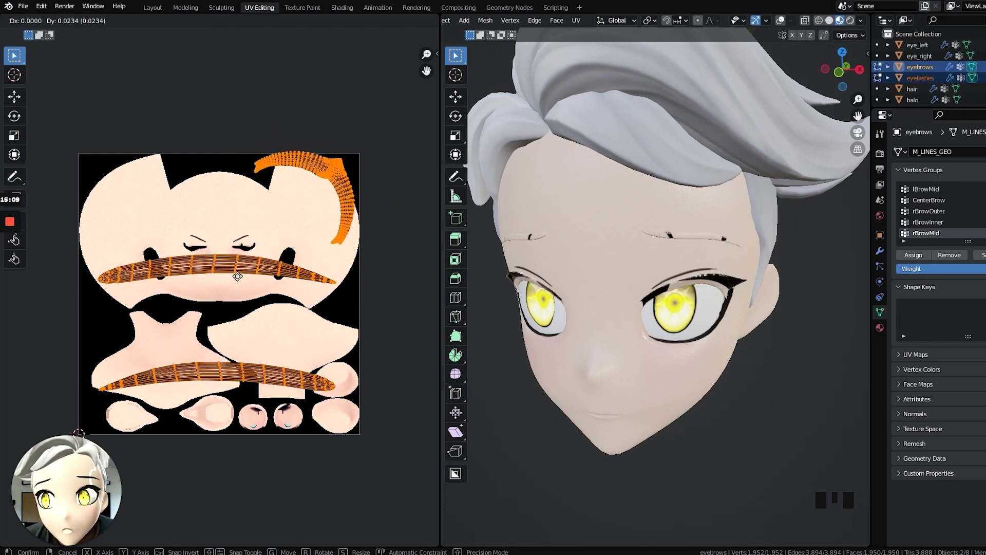
key("s")
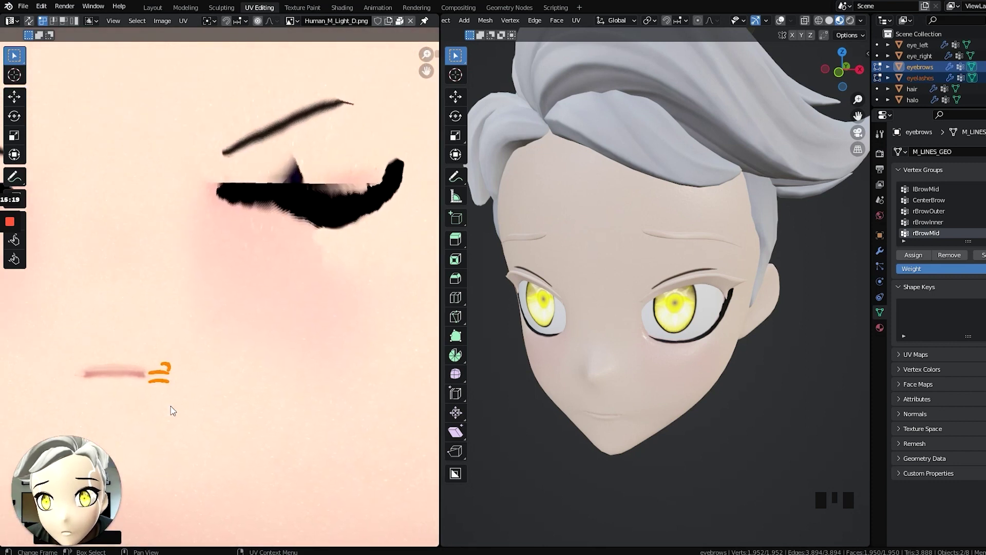
key("s")
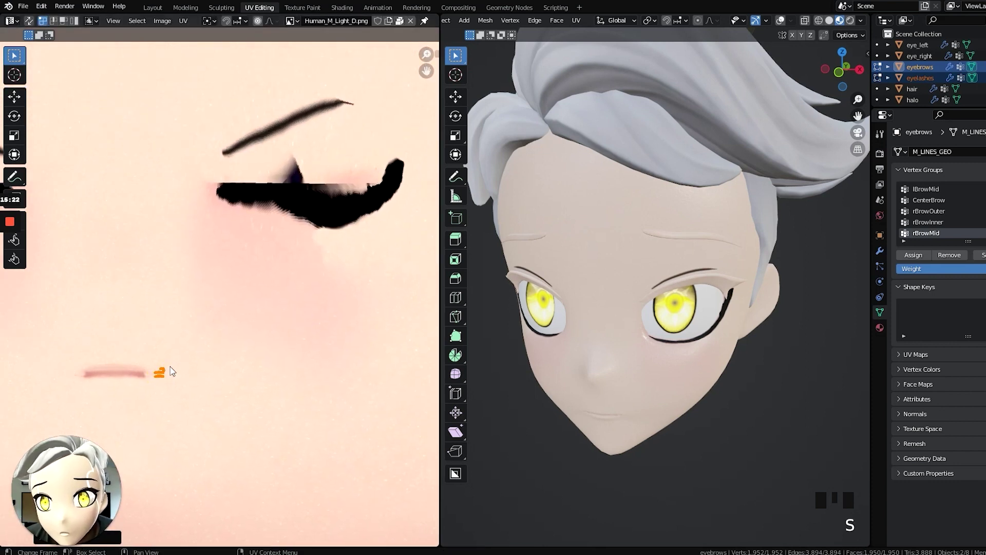
key("g")
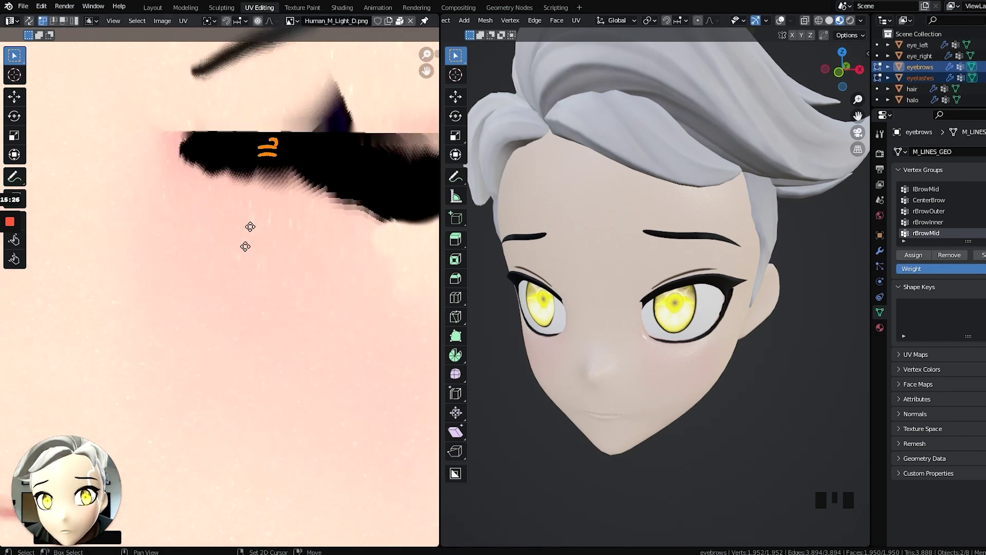
key("s")
key("g")
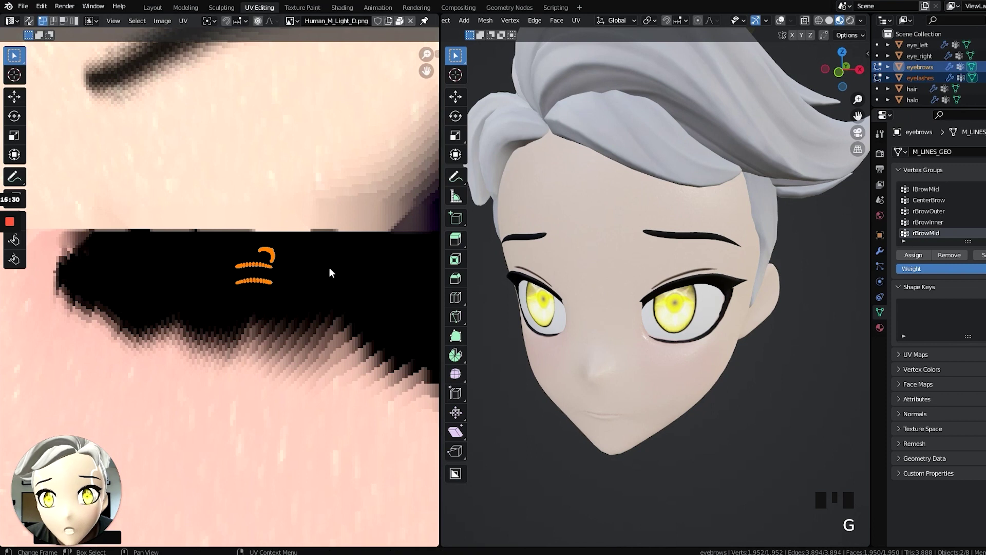
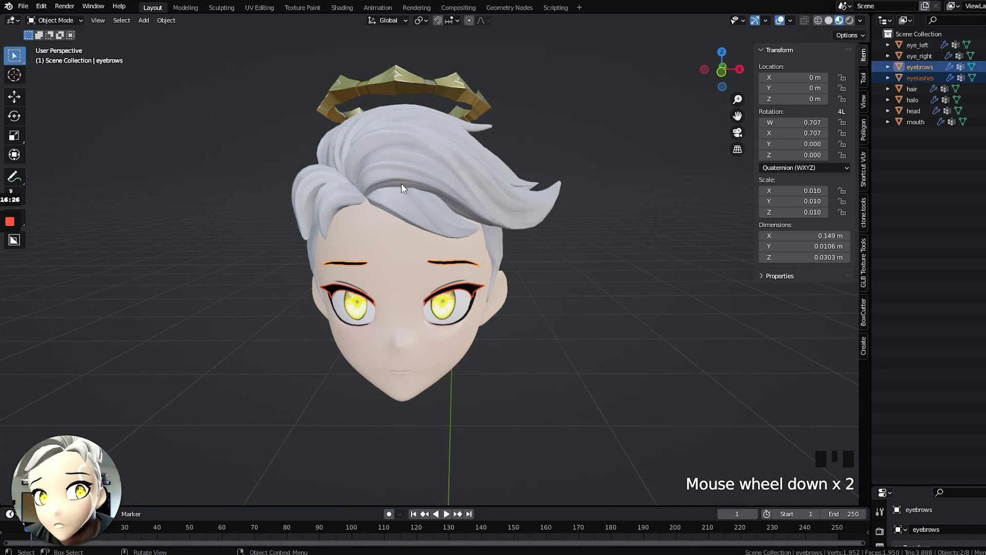
Select every head part and set each origin to its own geometry via Set Origin > Origin to Geometry.
left_click(405, 187)
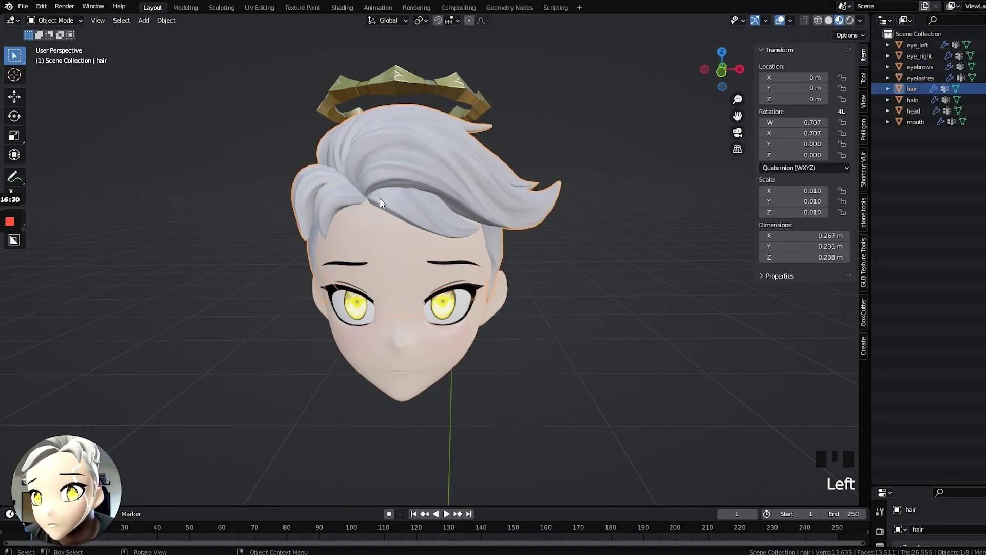
left_click(572, 237)
scroll("down", 3)
scroll("down", 3)
scroll("down", 3)
scroll("down", 3)
scroll("up", 3)
scroll("up", 3)
key("a")
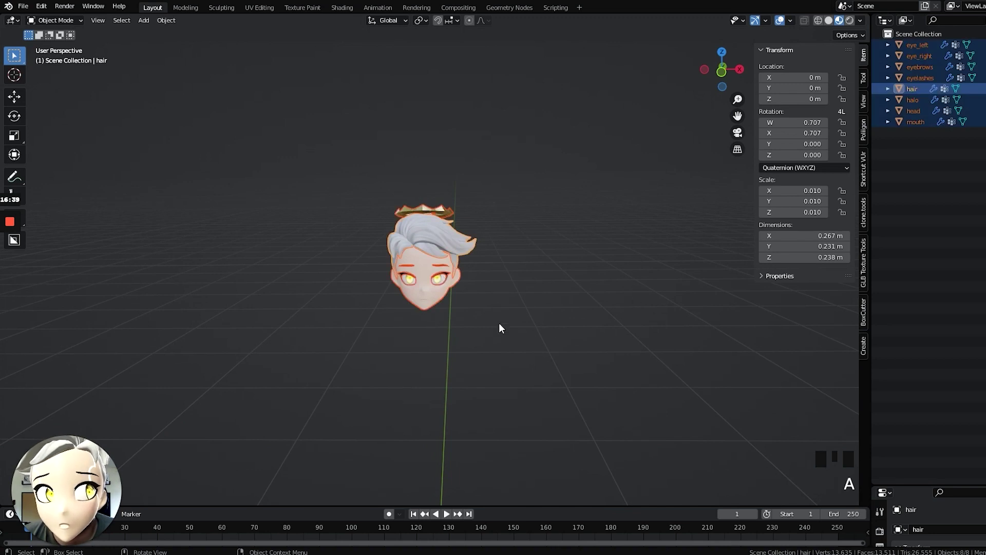
scroll("down", 3)
scroll("down", 3)
scroll("up", 3)
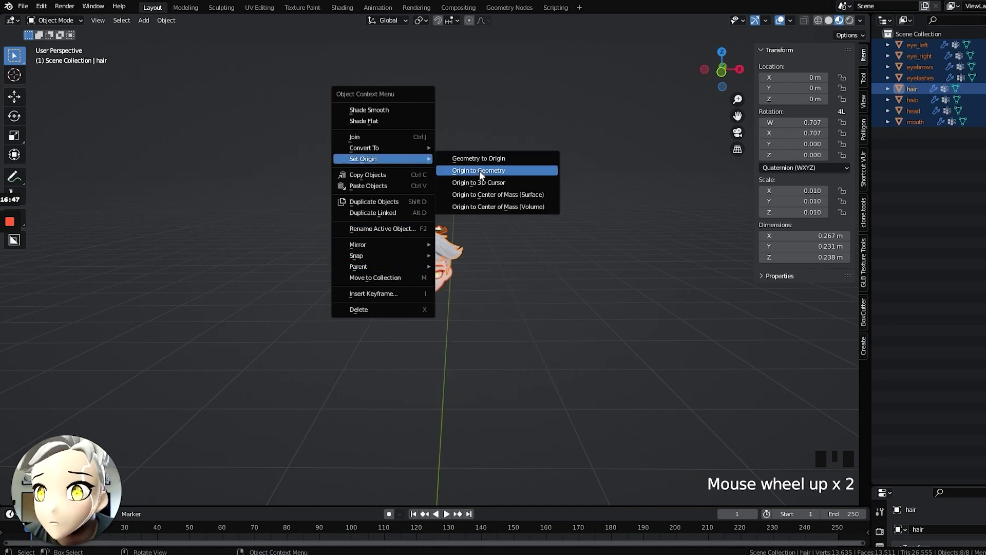
scroll("up", 3)
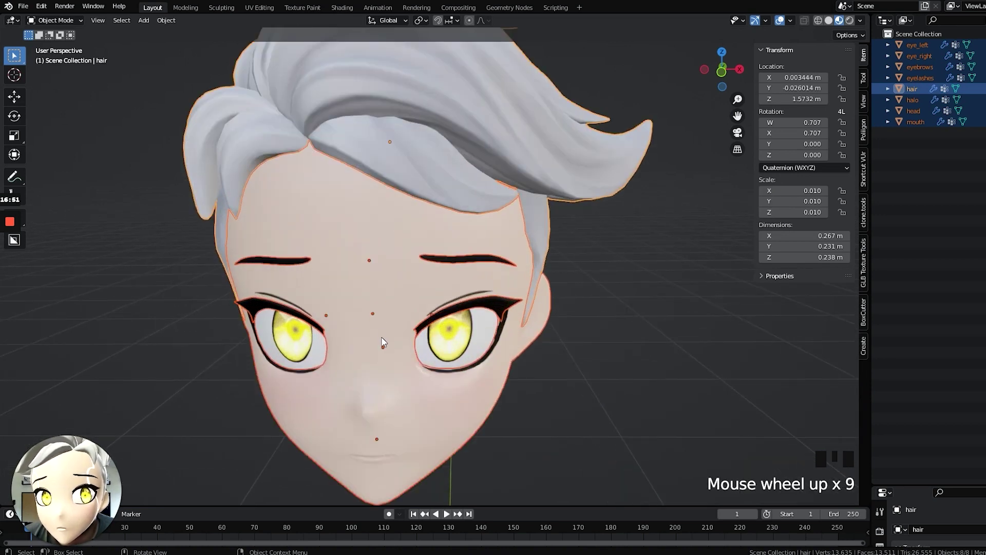
scroll("down", 3)
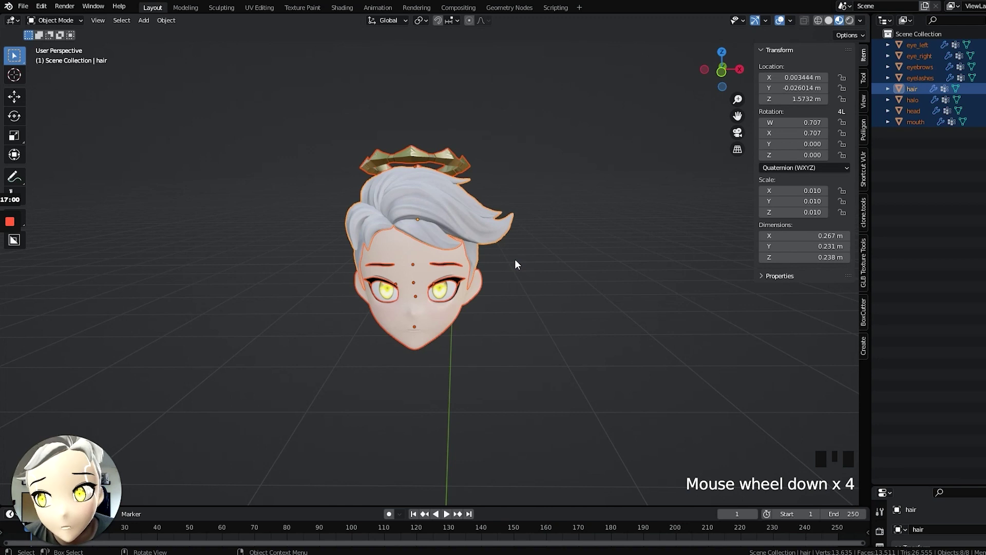
Undo the unwanted rotation, reselect all head parts and orbit to check their high position.
left_click(521, 261)
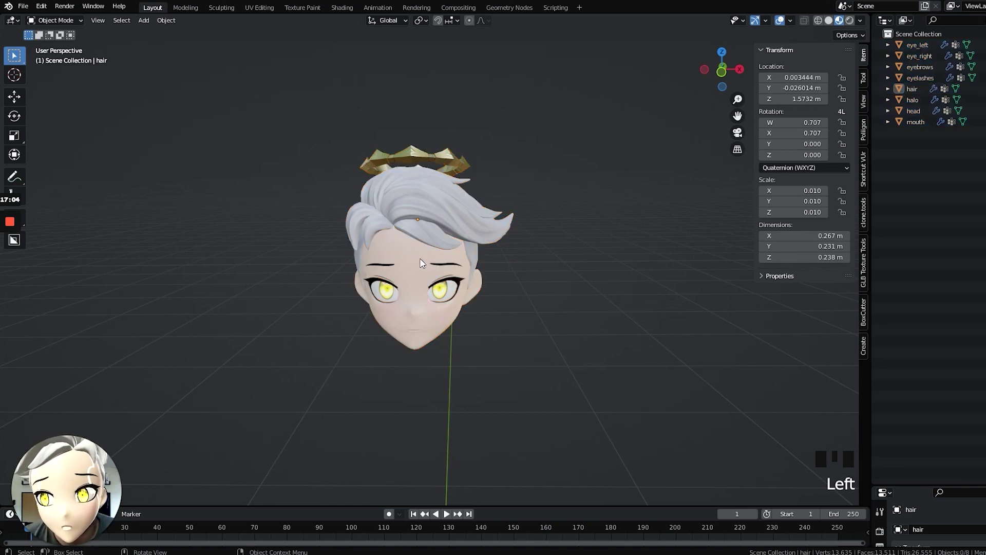
key("ctrl+z")
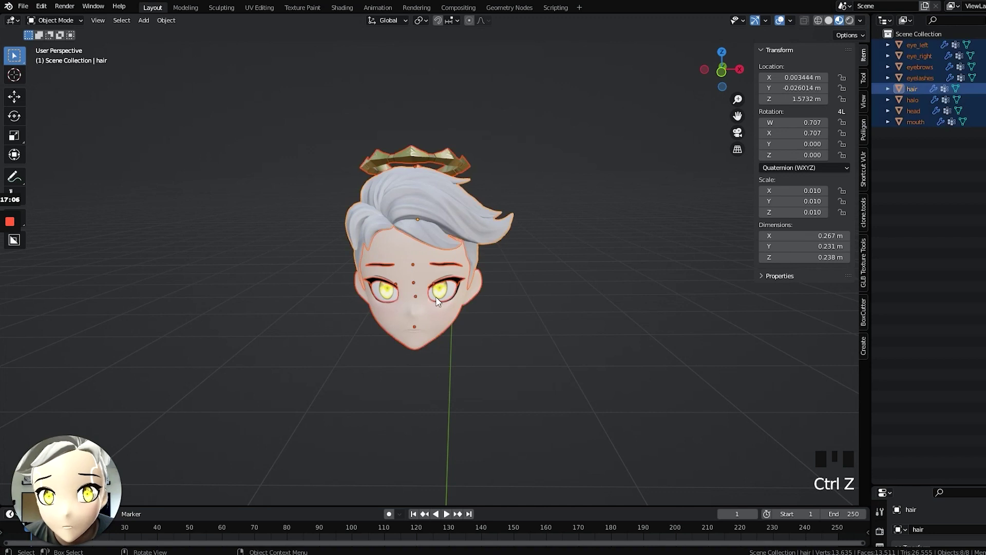
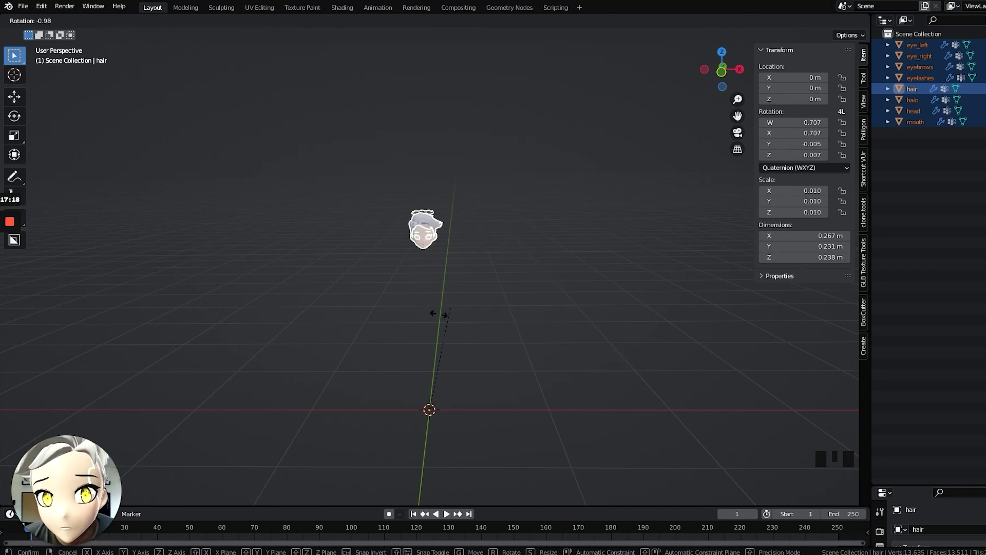
key("ctrl+z")
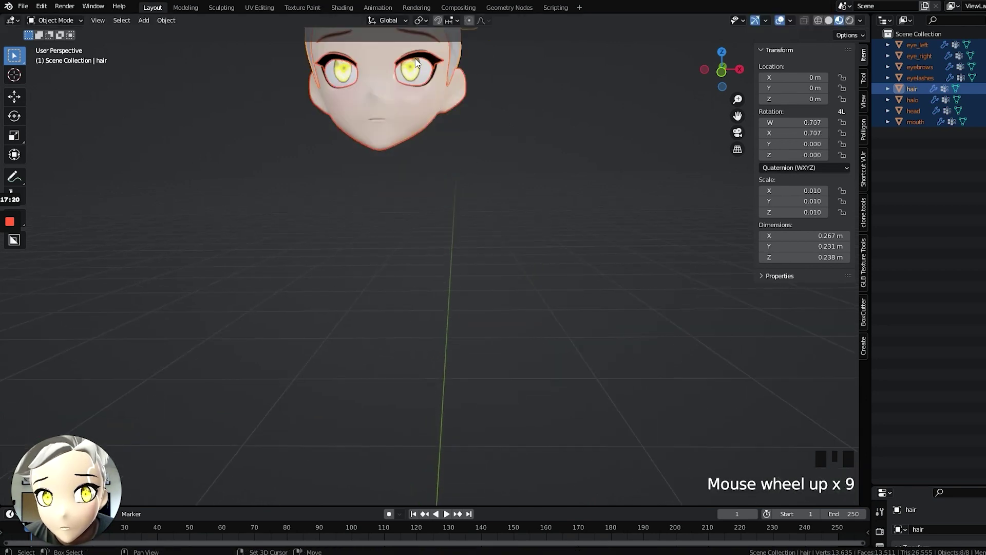
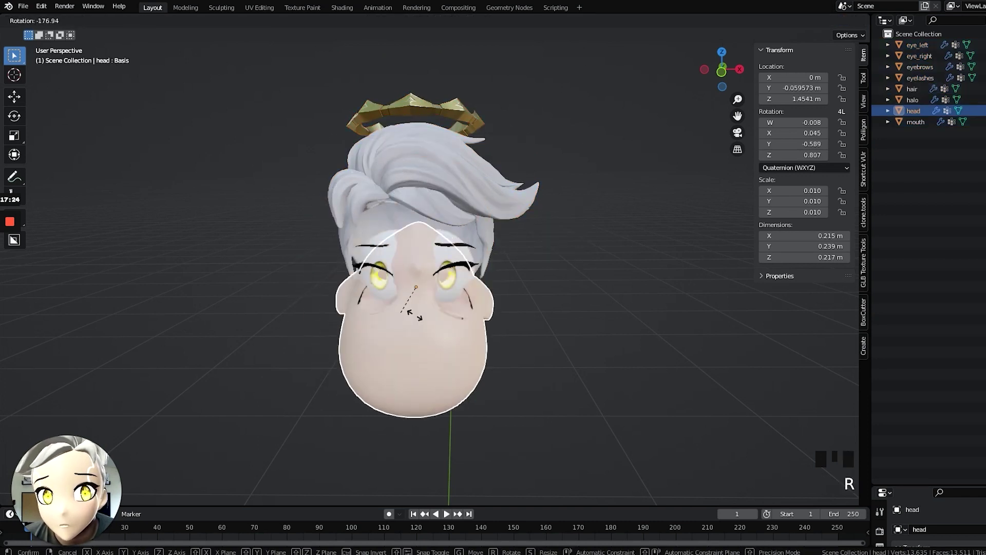
middle_click(446, 135)
scroll("down", 3)
scroll("up", 3)
key("a")
key("a")
left_click_drag(459, 150, 469, 104)
scroll("down", 3)
left_click_drag(454, 198, 396, 96)
Move all head parts down along Z so the head sits centred at the world origin.
key("g")
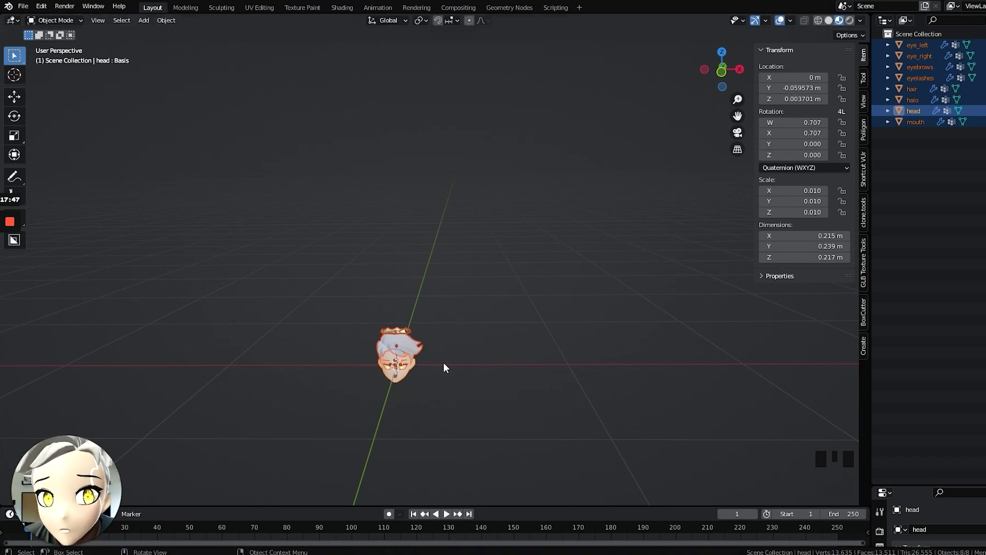
scroll("up", 3)
left_click_drag(463, 325, 468, 197)
scroll("up", 3)
scroll("up", 3)
left_click_drag(409, 261, 528, 242)
scroll("down", 3)
left_click_drag(533, 250, 529, 257)
key("g")
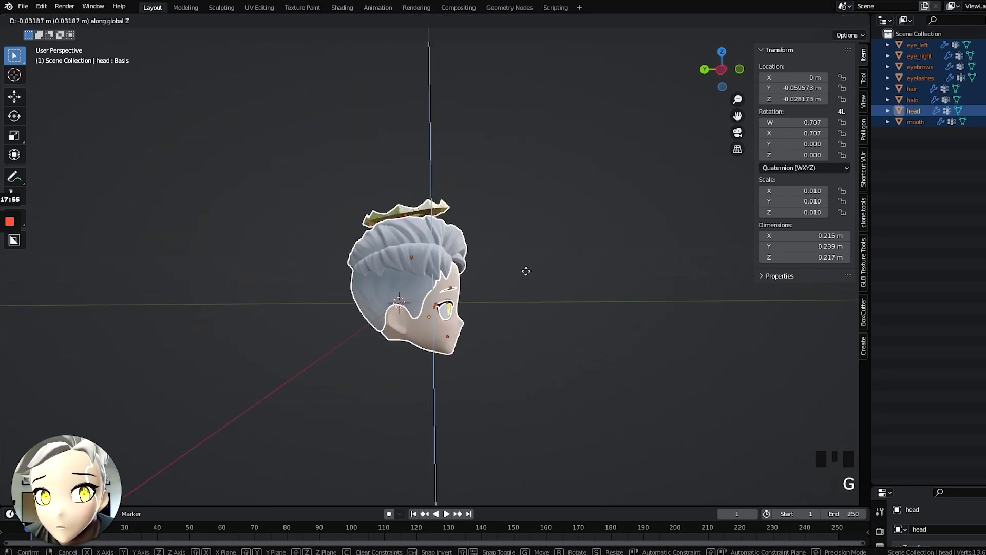
key("g")
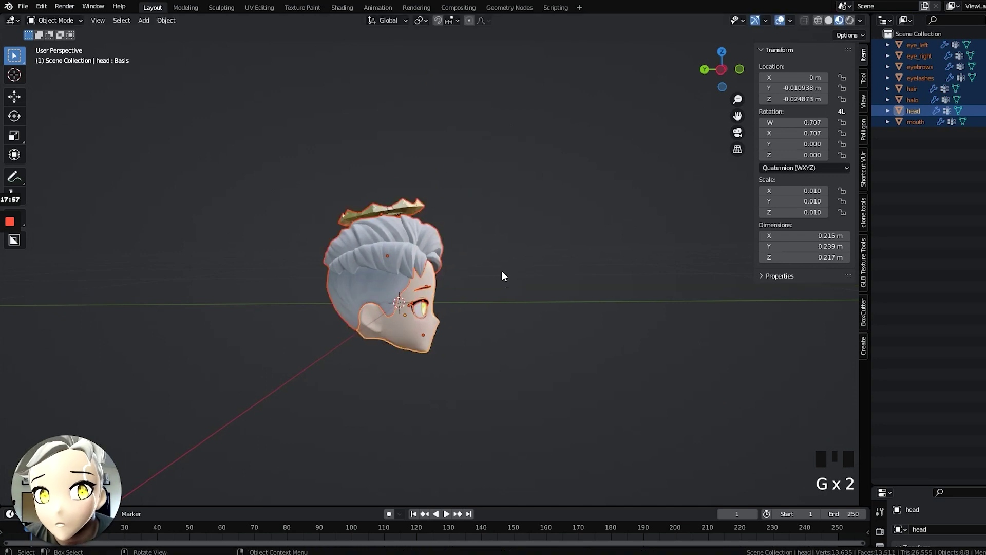
Apply All Transforms to the selected parts so location, rotation and scale reset to defaults, then inspect the face.
left_click_drag(495, 271, 401, 270)
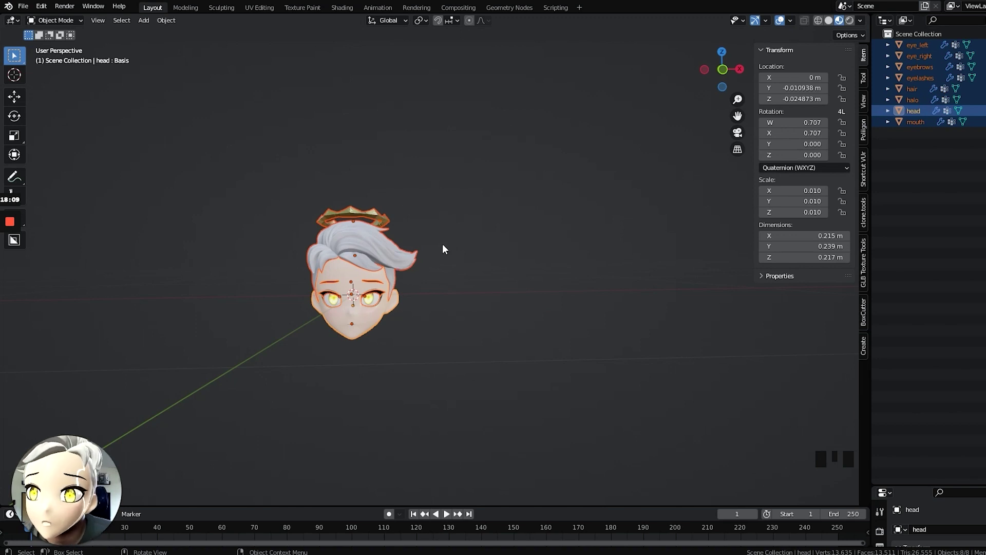
scroll("up", 3)
left_click_drag(321, 281, 381, 224)
scroll("up", 3)
left_click_drag(364, 245, 351, 157)
scroll("down", 3)
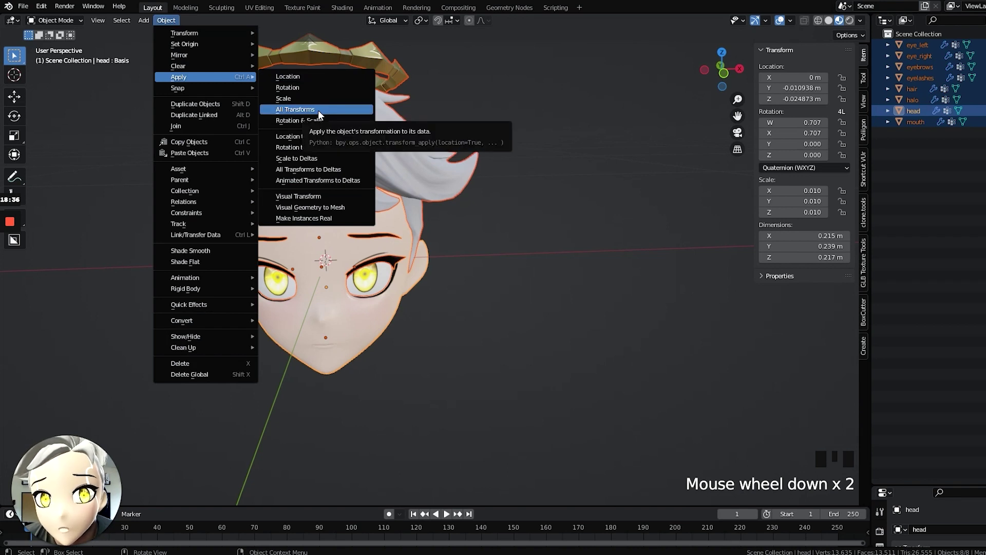
left_click(317, 116)
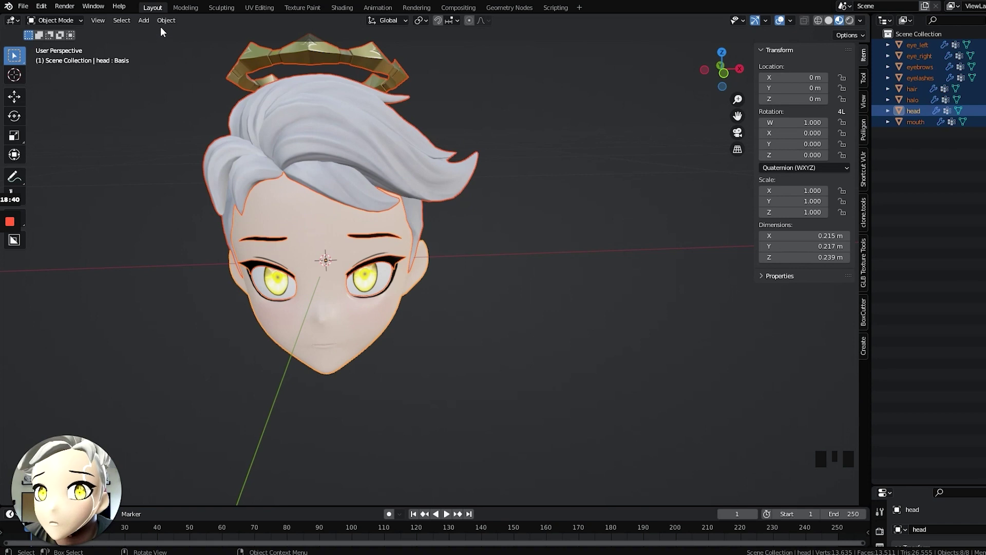
left_click_drag(359, 258, 778, 85)
left_click_drag(550, 237, 282, 289)
scroll("down", 3)
left_click_drag(390, 277, 405, 280)
scroll("up", 3)
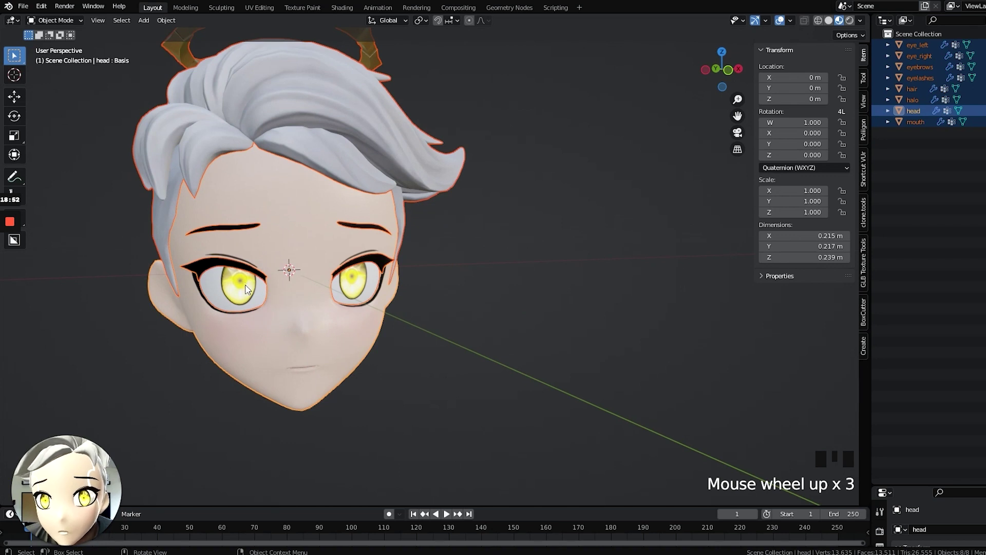
Select eye_left and eye_right and set their origins to their own geometry.
left_click(249, 288)
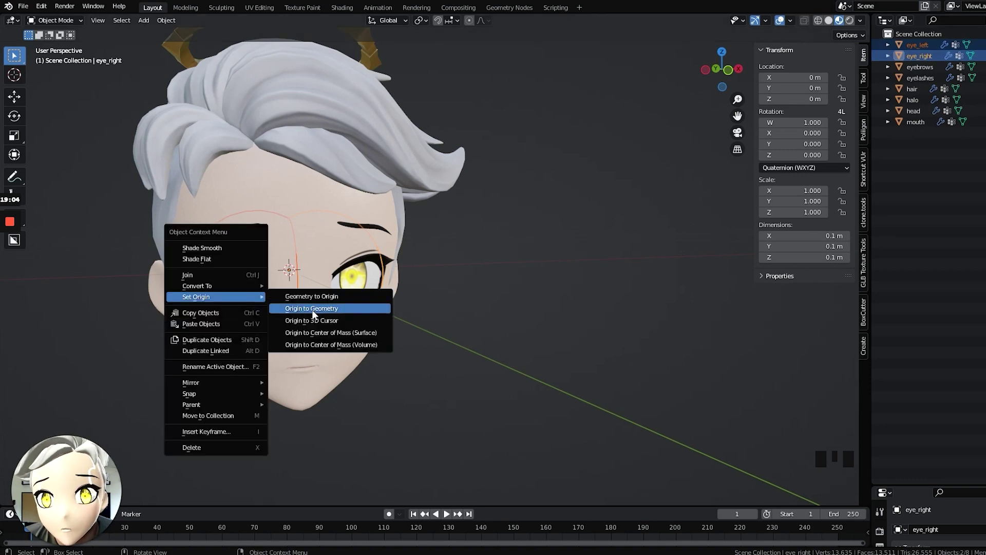
left_click_drag(318, 316, 472, 264)
left_click_drag(472, 264, 518, 348)
left_click(518, 348)
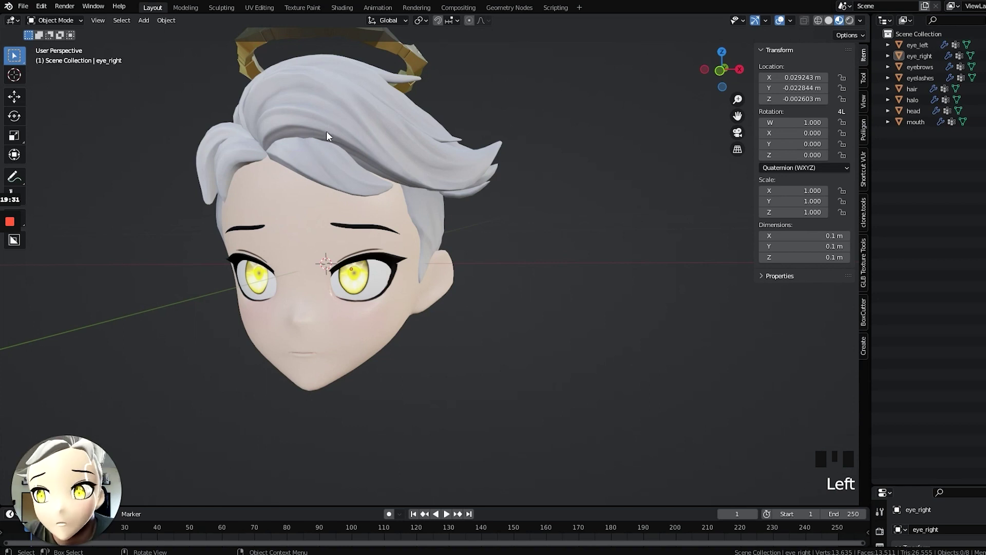
In the Shading workspace, check the materials on the halo, hair and head in turn.
left_click(350, 11)
scroll("down", 3)
scroll("up", 3)
left_click_drag(524, 212, 494, 165)
scroll("up", 3)
left_click_drag(473, 186, 559, 156)
scroll("up", 3)
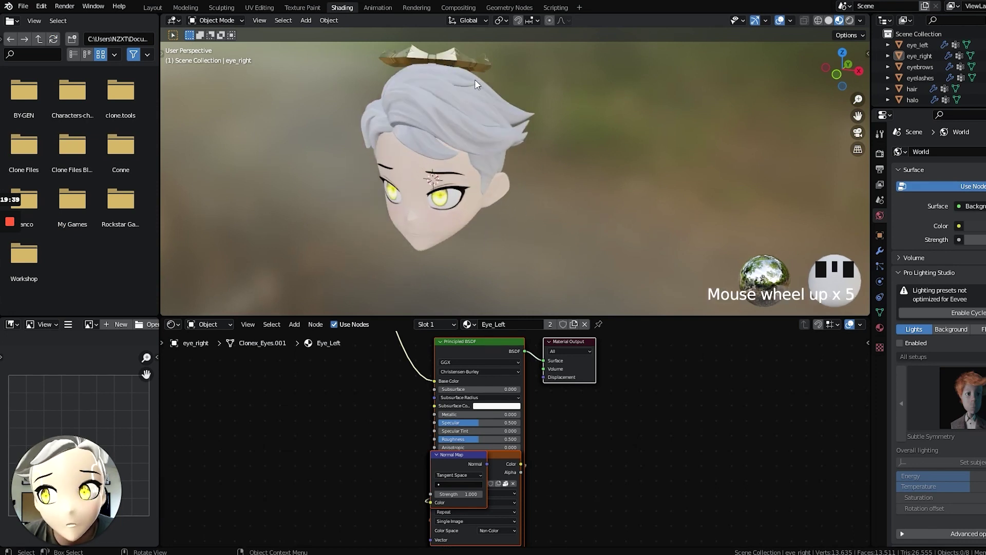
left_click_drag(476, 85, 444, 62)
left_click(444, 62)
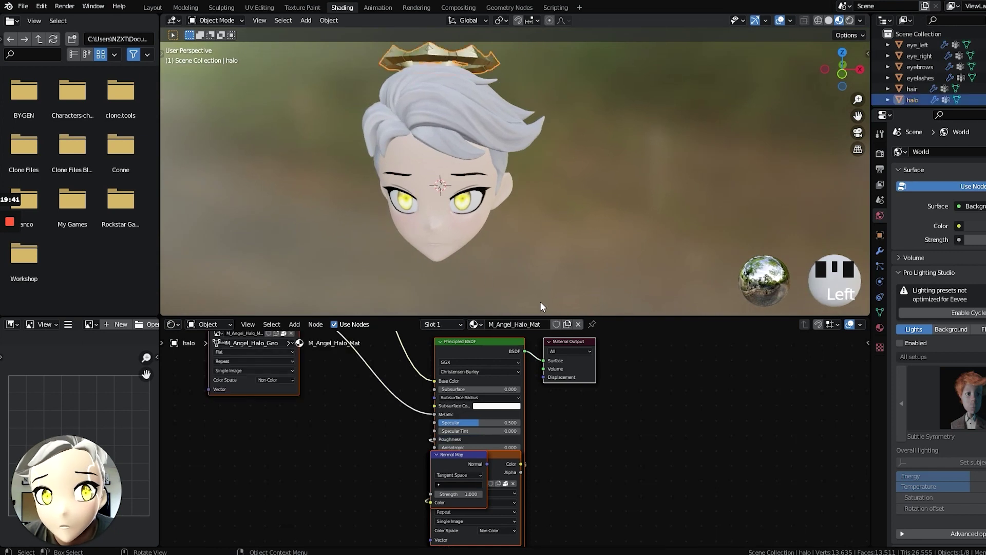
left_click_drag(579, 325, 446, 100)
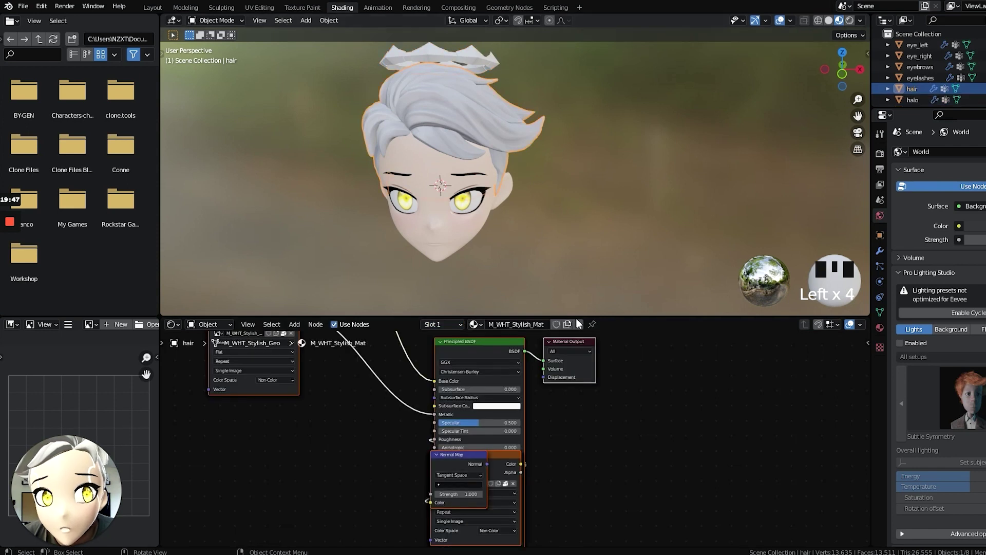
left_click_drag(521, 325, 445, 163)
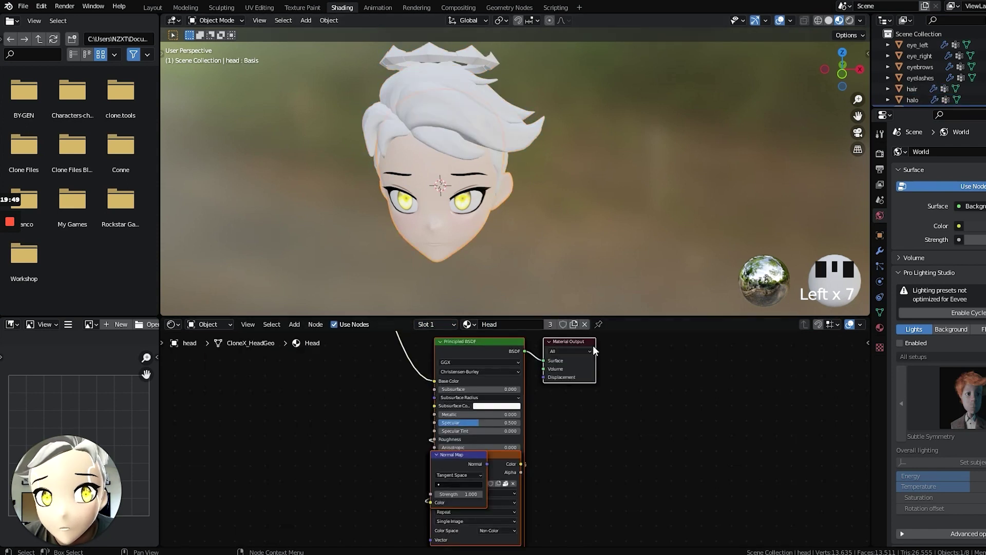
left_click_drag(584, 322, 428, 161)
Compare both eyes' materials and pick Eye_Right from the material list for eye_right.
left_click(479, 197)
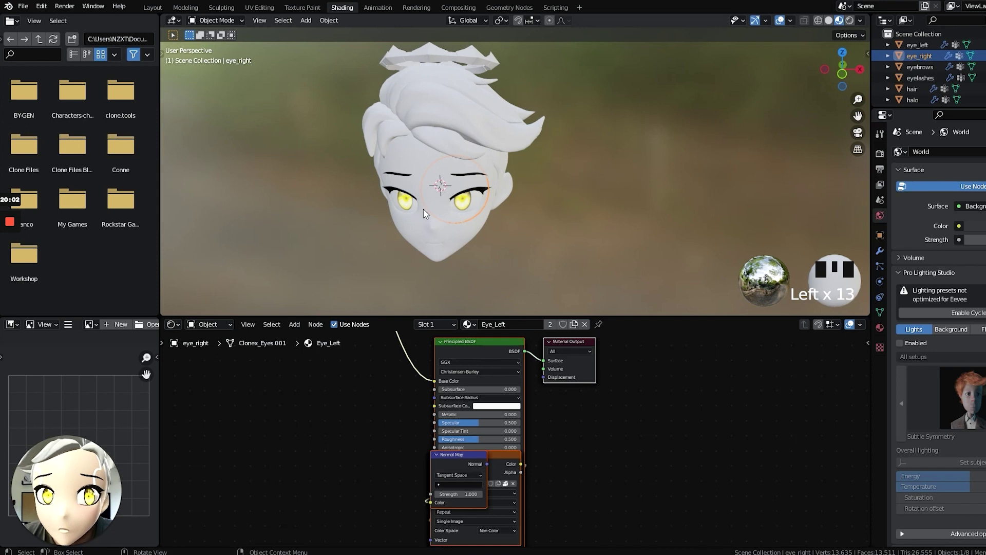
left_click(407, 204)
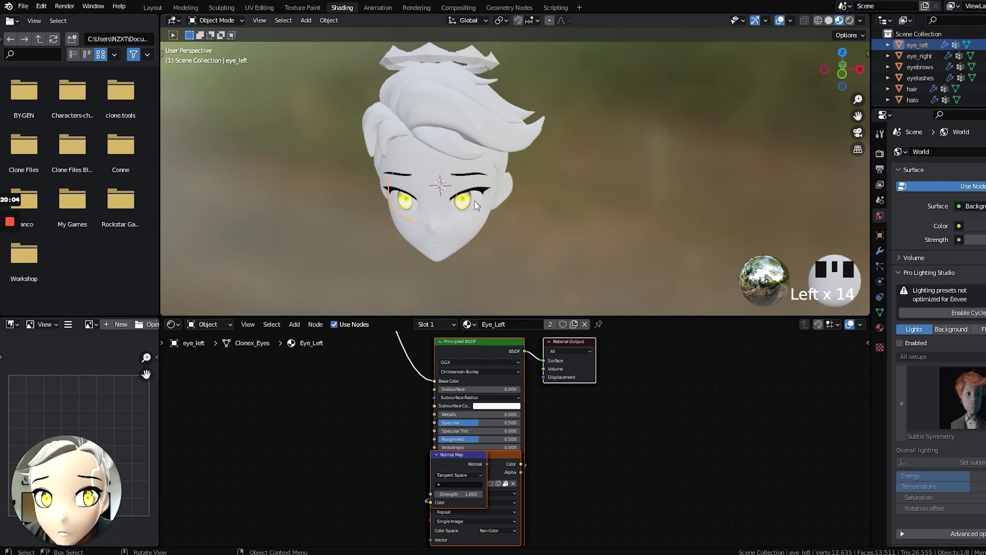
left_click(475, 204)
left_click(412, 203)
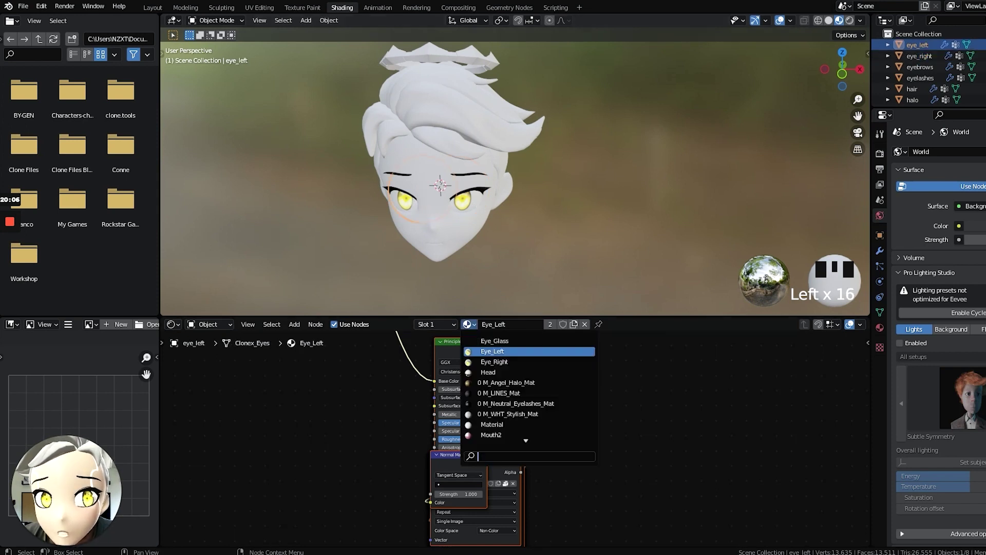
left_click_drag(433, 362, 472, 204)
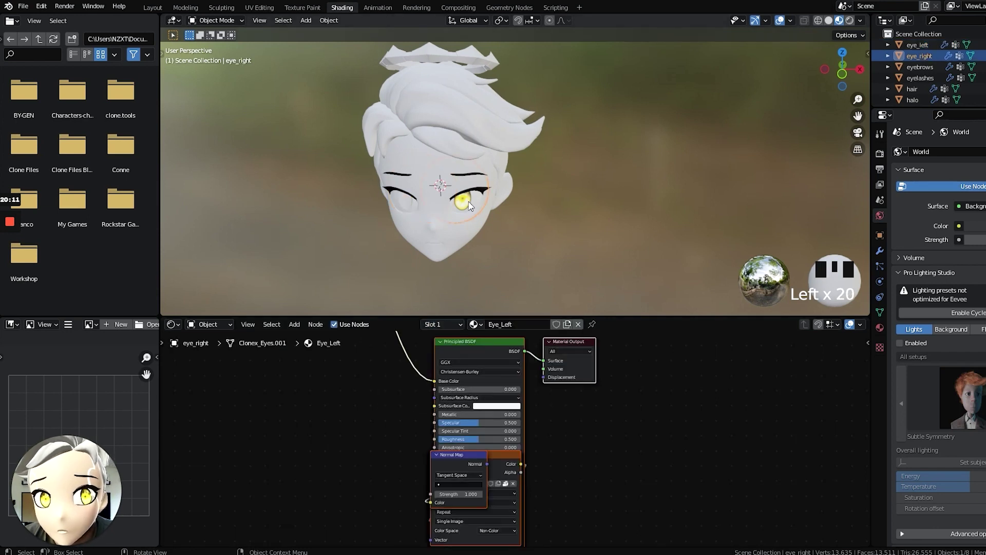
Remove the material slots from the right eye and the hair so they show plain white.
left_click_drag(507, 354, 467, 242)
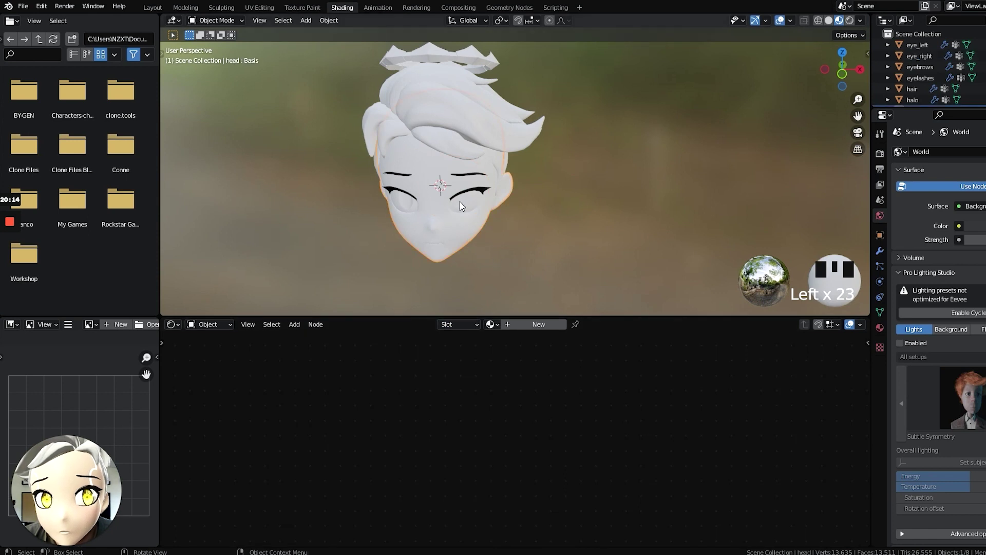
left_click(467, 191)
left_click_drag(567, 318, 470, 181)
left_click_drag(583, 330, 451, 140)
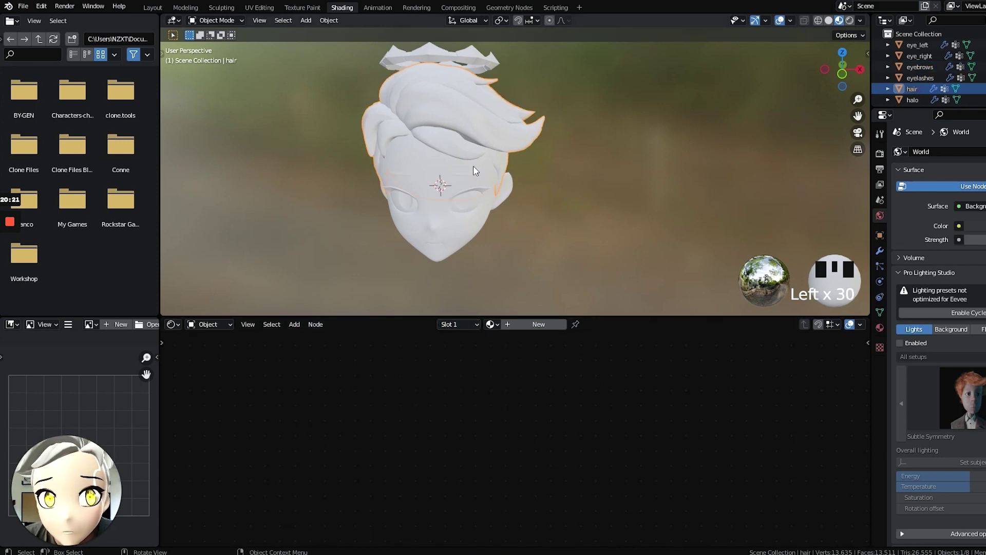
key("s")
key("ctrl+z")
key("a")
key("a")
scroll("down", 3)
left_click_drag(499, 171, 527, 158)
double_click(527, 158)
left_click(523, 152)
left_click(523, 145)
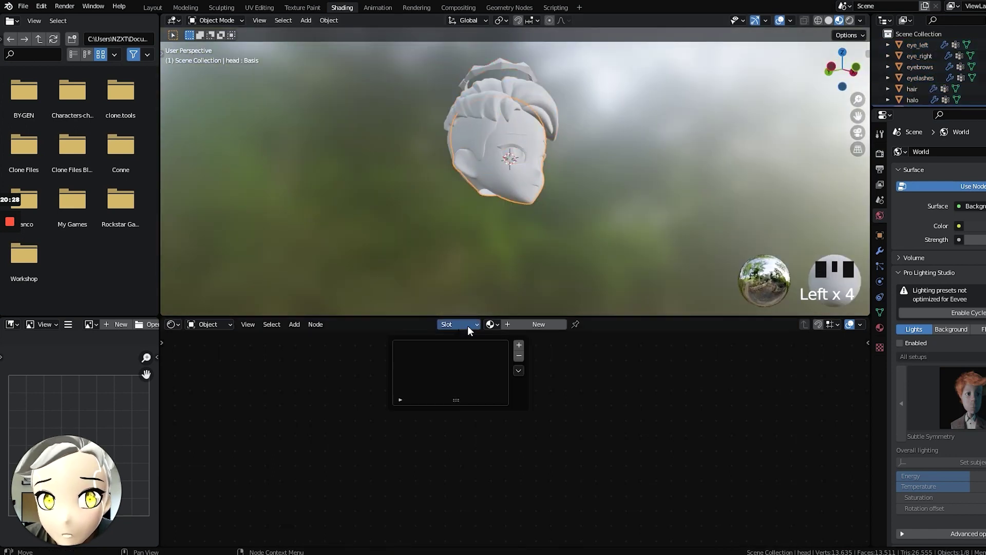
Remove the material slots from the head object as well.
left_click(621, 188)
left_click_drag(611, 162, 485, 201)
scroll("up", 3)
scroll("down", 3)
left_click(460, 88)
left_click(607, 152)
Return to the Layout workspace and orbit to review the plain-white avatar.
left_click(165, 10)
left_click_drag(328, 171, 461, 147)
scroll("down", 3)
left_click_drag(535, 199, 407, 310)
left_click(408, 311)
left_click(473, 314)
left_click_drag(554, 258, 239, 251)
left_click(239, 251)
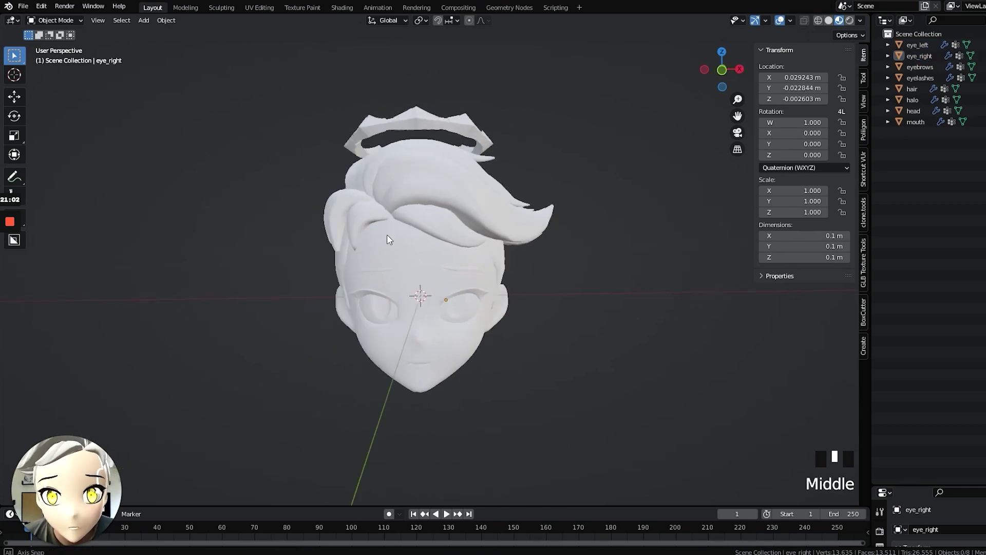